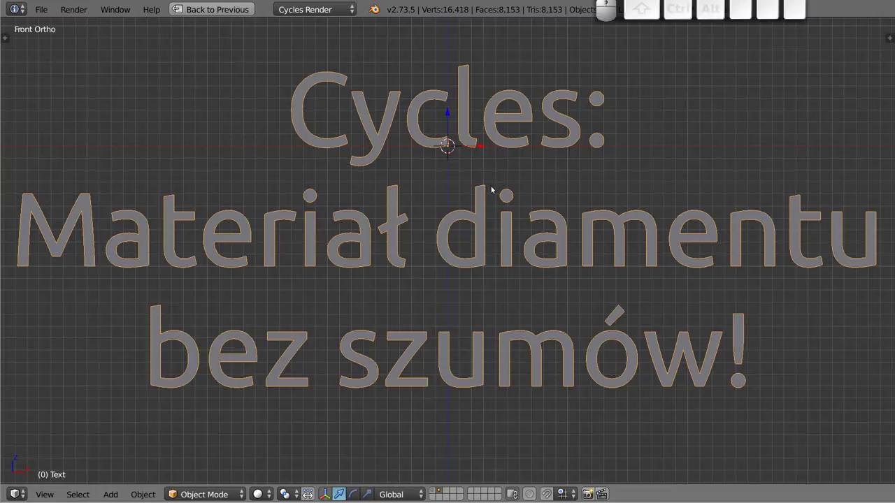
Step: Leave the title text and switch to the gem scene in a maximized Front Ortho view
key(x)
click(613, 203)
key(shift+space)
key(1)
Step: Frame the two gems and their Cycles rendered preview in the viewport
drag(484, 111, 745, 190)
drag(807, 131, 763, 131)
middle_click(762, 154)
middle_click(757, 142)
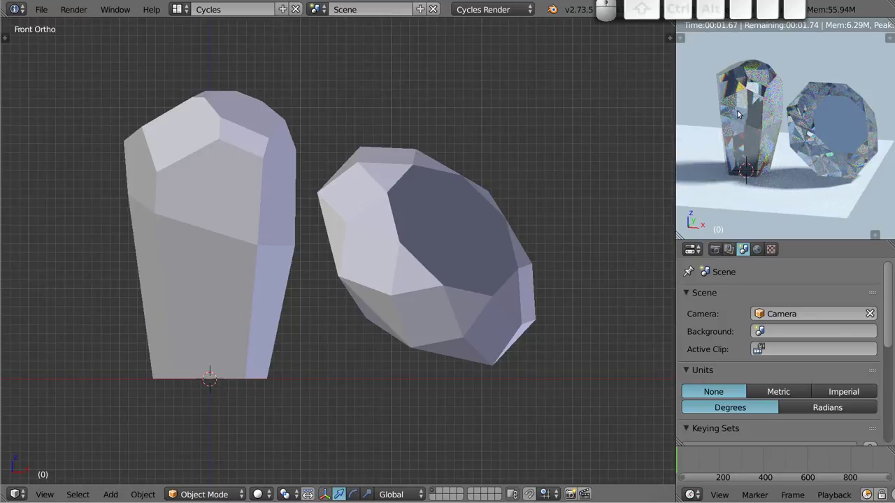
Step: Review the Cycles render settings (GPU Compute, 1920×1080, 25 fps, low samples) and select the round gem
scroll(up, 3)
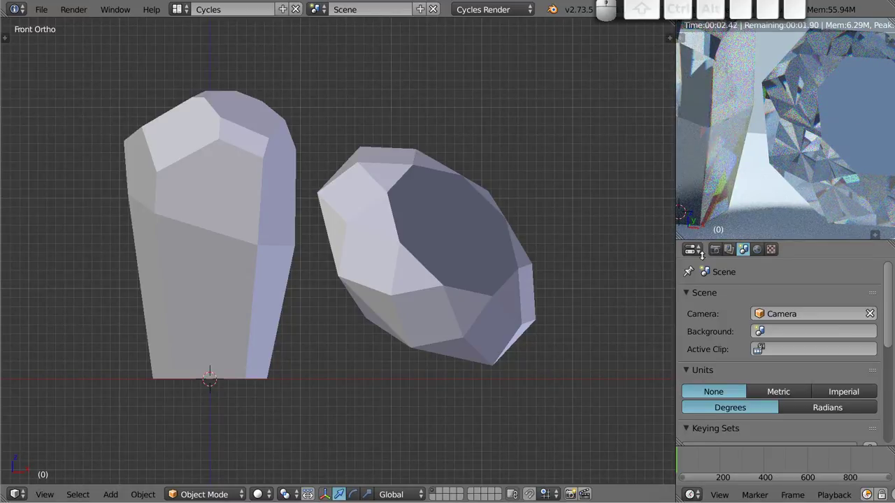
click(715, 253)
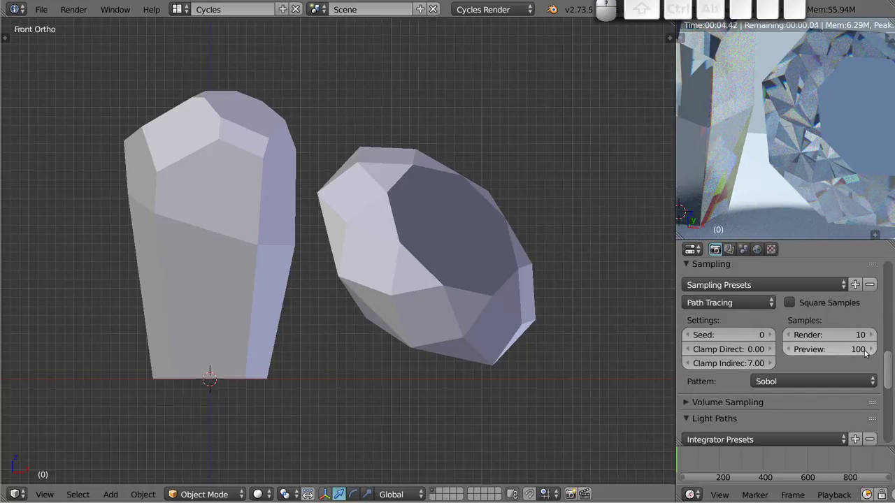
scroll(up, 3)
scroll(up, 3)
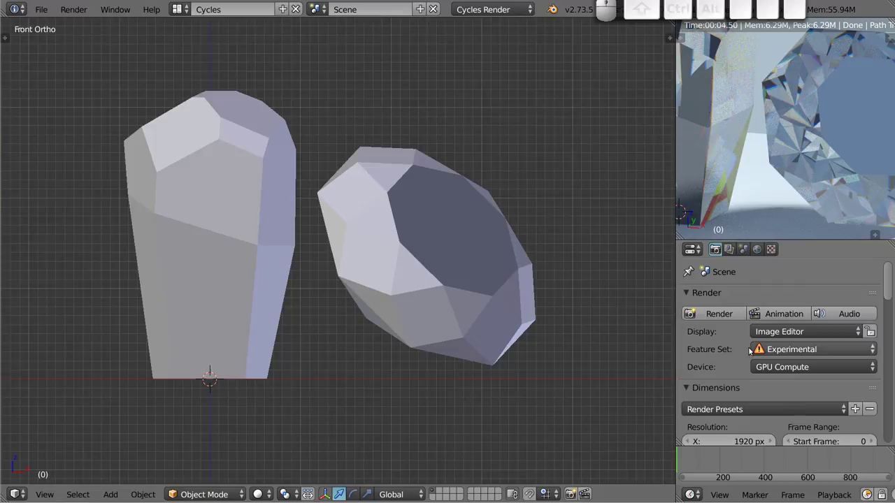
scroll(down, 3)
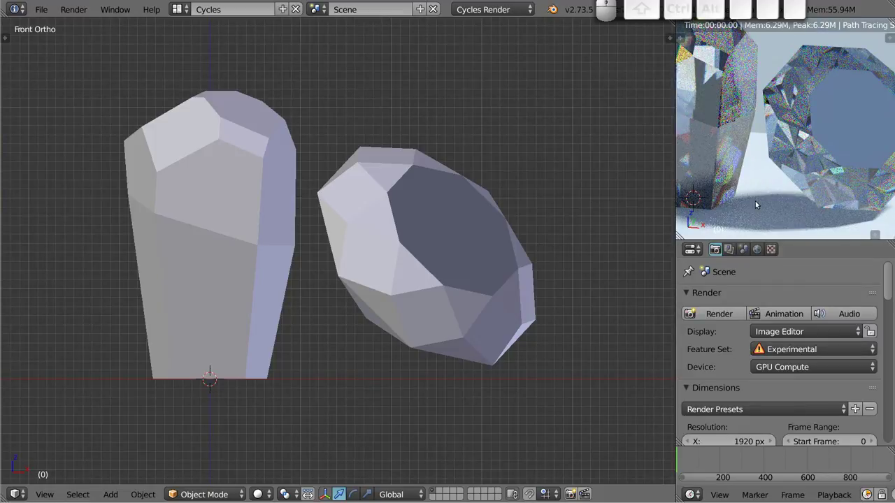
scroll(down, 3)
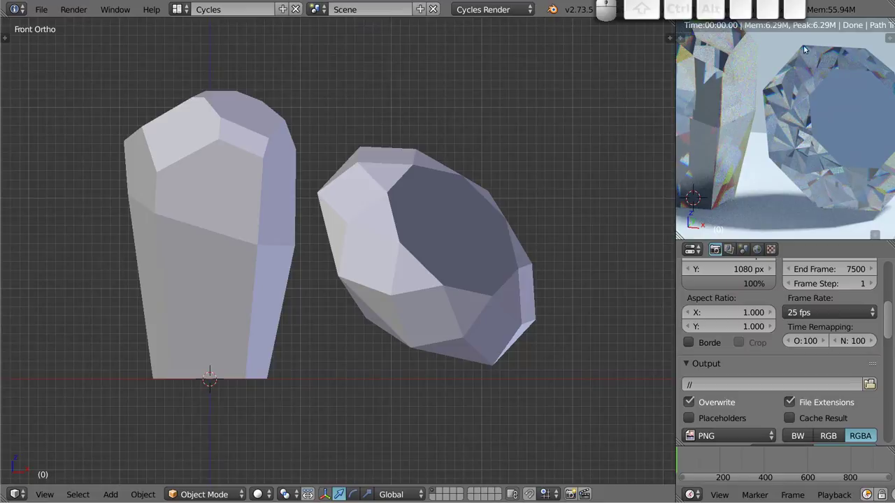
right_click(414, 213)
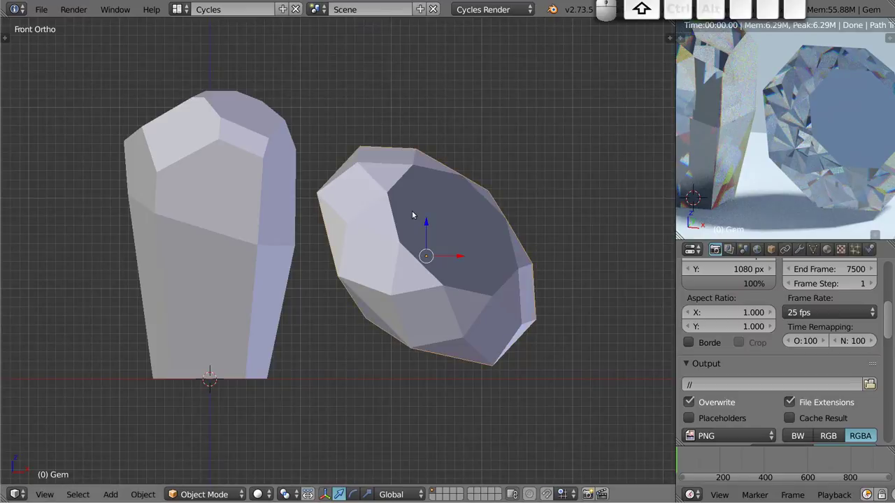
Step: Show the round gem's material nodes and select the Diamant group feeding the output
key(shift+F3)
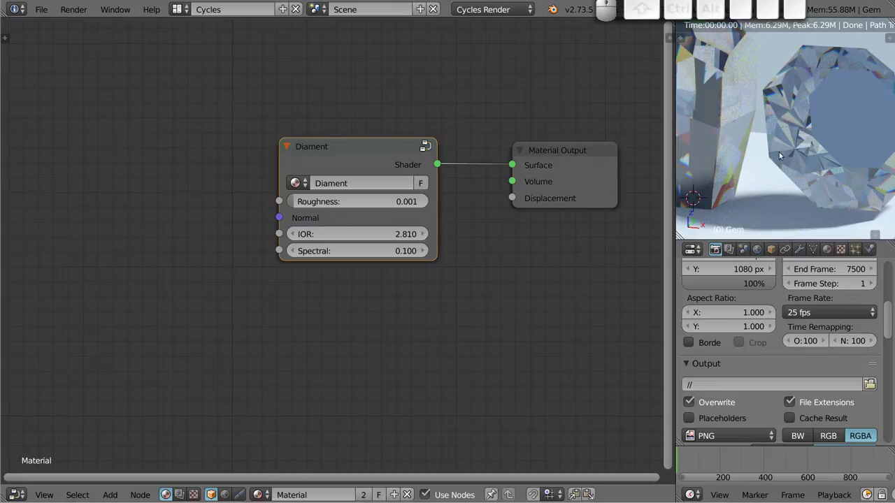
middle_click(807, 175)
middle_click(824, 118)
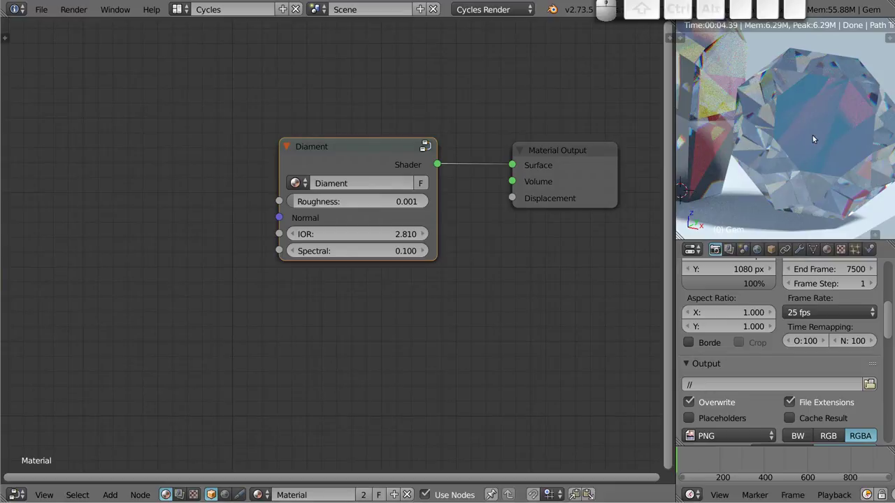
drag(743, 139, 793, 164)
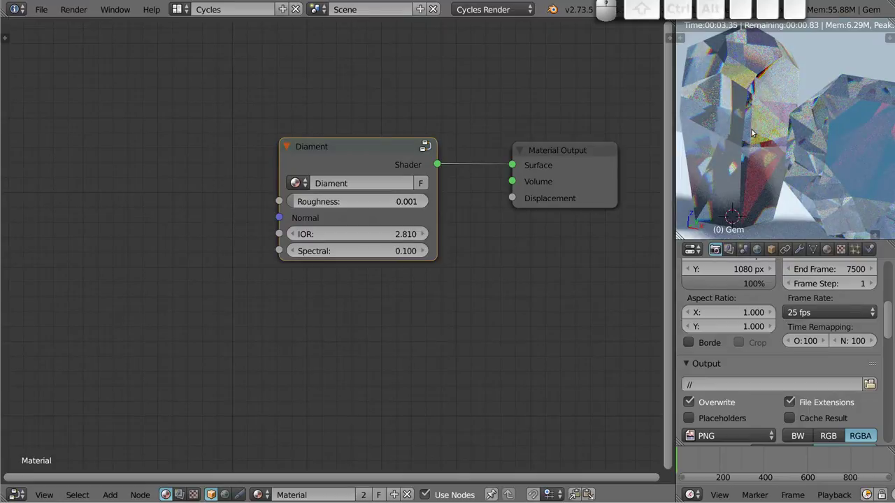
click(361, 141)
Step: Delete the Diamant group and wire a new Glass BSDF into the Material Output's Surface
key(x)
key(shift+a)
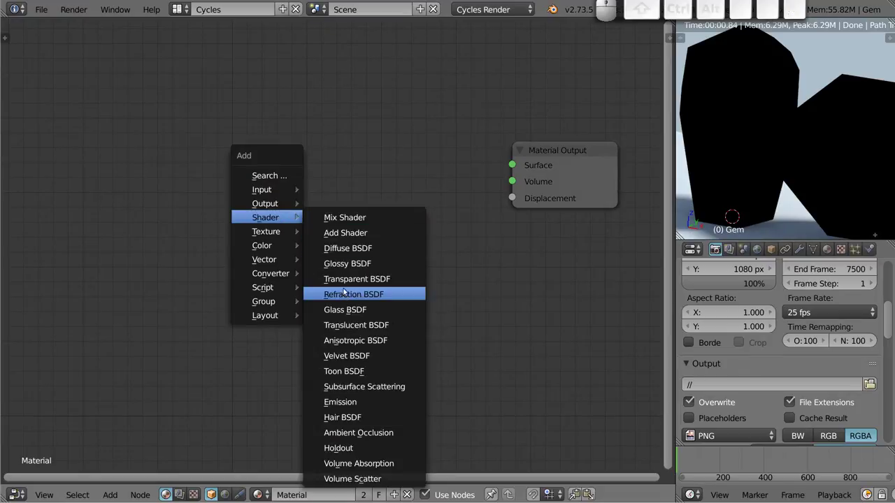
click(346, 310)
click(284, 145)
drag(397, 169, 514, 234)
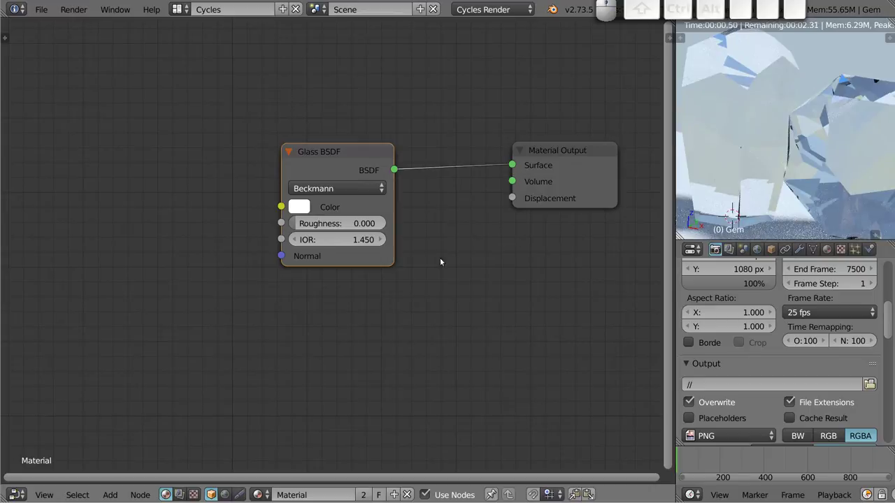
scroll(down, 3)
drag(780, 151, 788, 153)
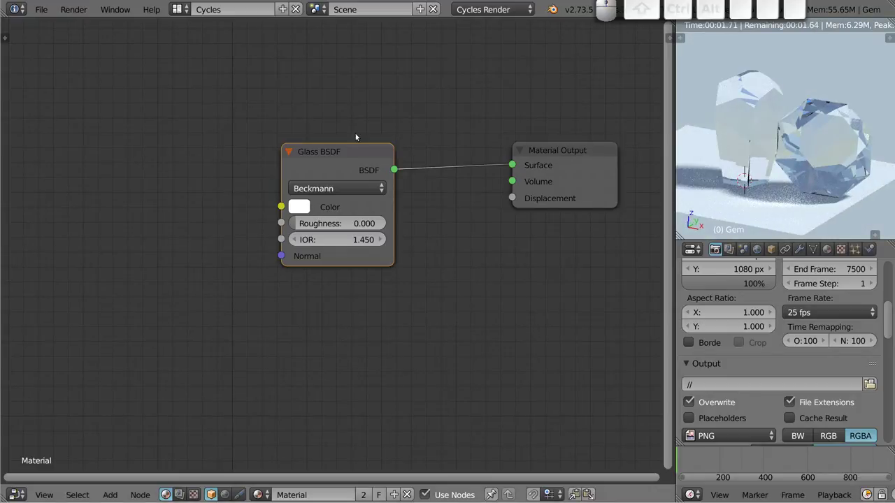
drag(336, 152, 427, 182)
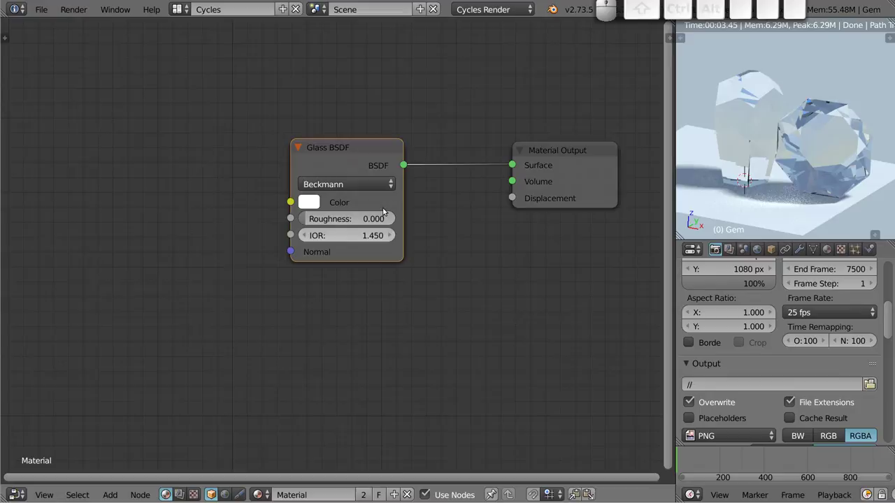
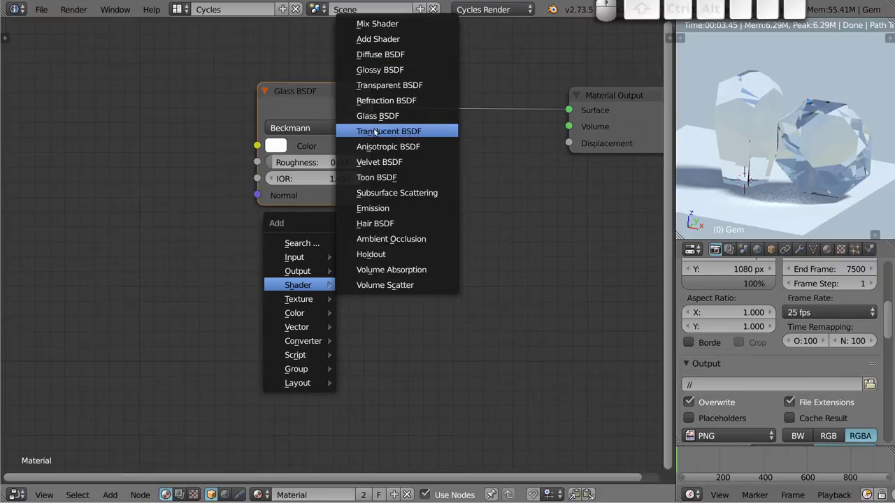
Step: Add a Refraction BSDF below the Glass node, test it on Surface, then leave the output unconnected
click(383, 105)
click(258, 223)
drag(369, 248, 647, 163)
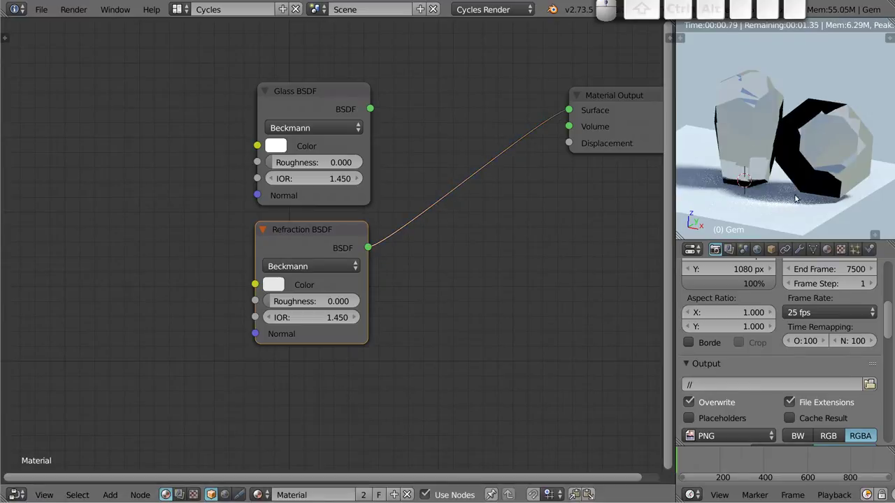
drag(770, 145, 803, 129)
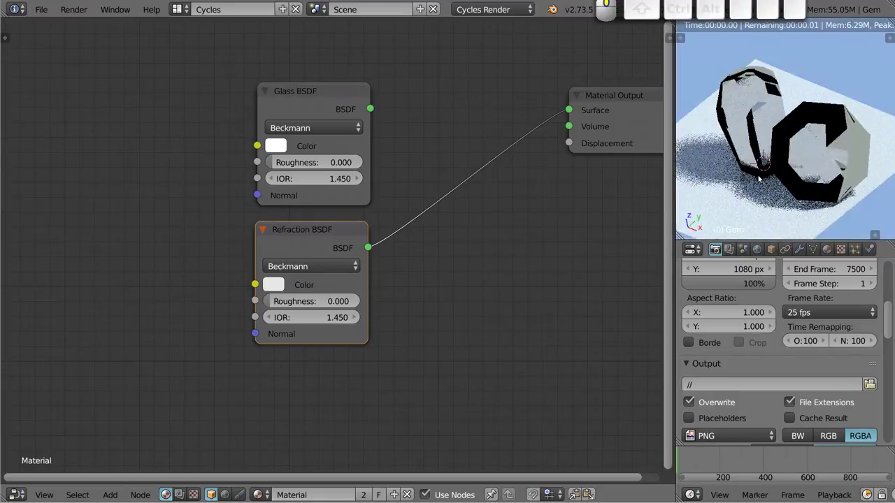
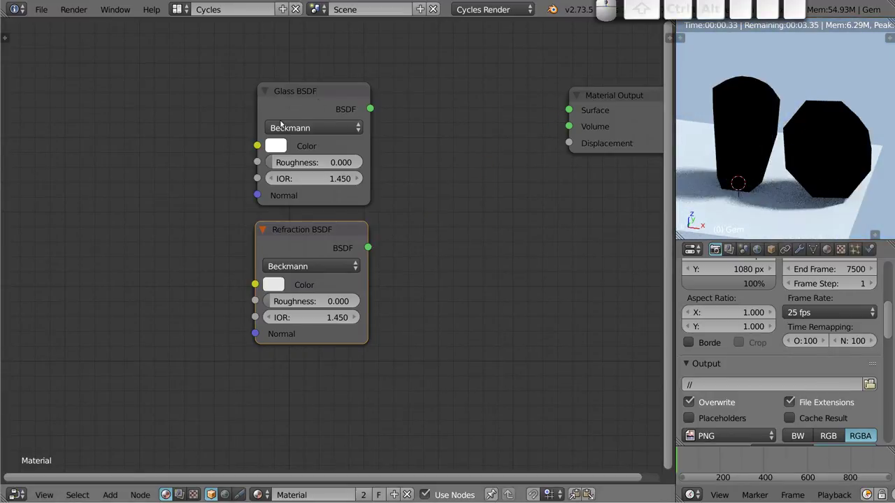
click(288, 96)
Step: Combine Glass and Refraction BSDFs through an Add Shader feeding the Surface output
key(shift+a)
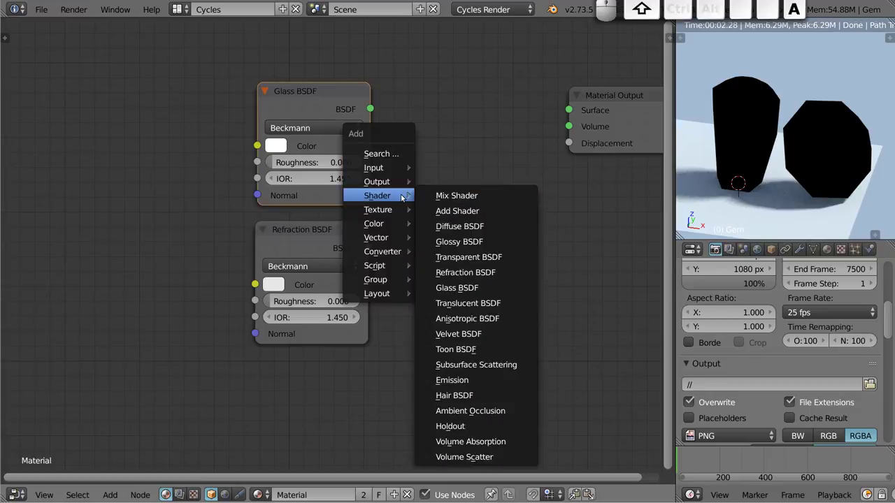
click(440, 210)
click(419, 97)
drag(370, 106, 405, 195)
drag(369, 254, 534, 134)
drag(523, 123, 541, 151)
drag(370, 249, 420, 157)
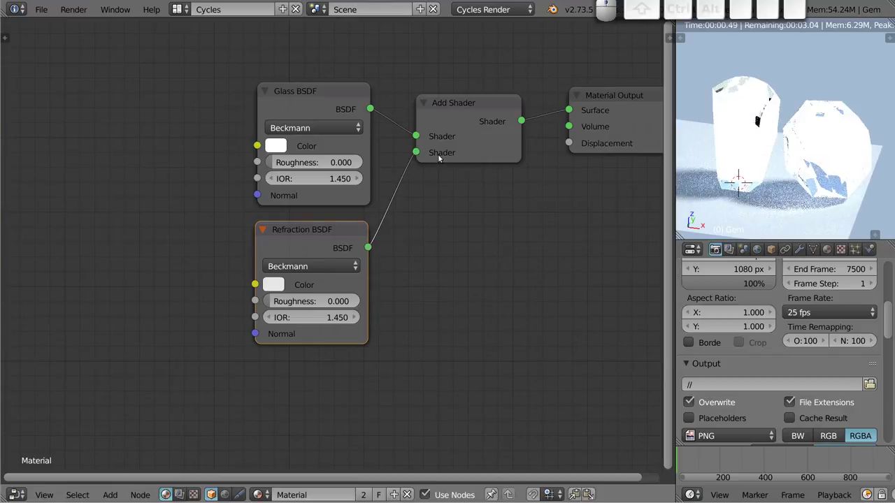
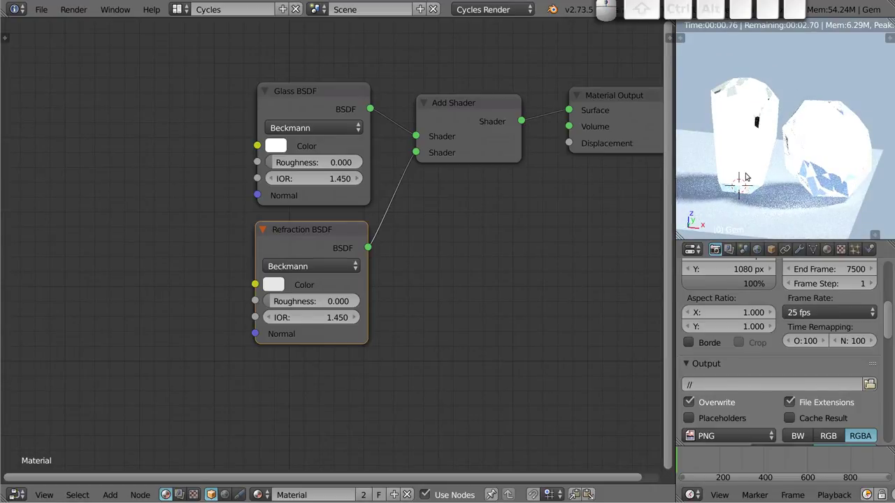
Step: Tidy the node layout, moving the Refraction node further down
drag(314, 96, 280, 157)
middle_click(287, 153)
drag(368, 219, 187, 228)
Step: Add a Holdout shader and insert a Mix Shader on the Refraction-to-Add Shader link
key(shift+a)
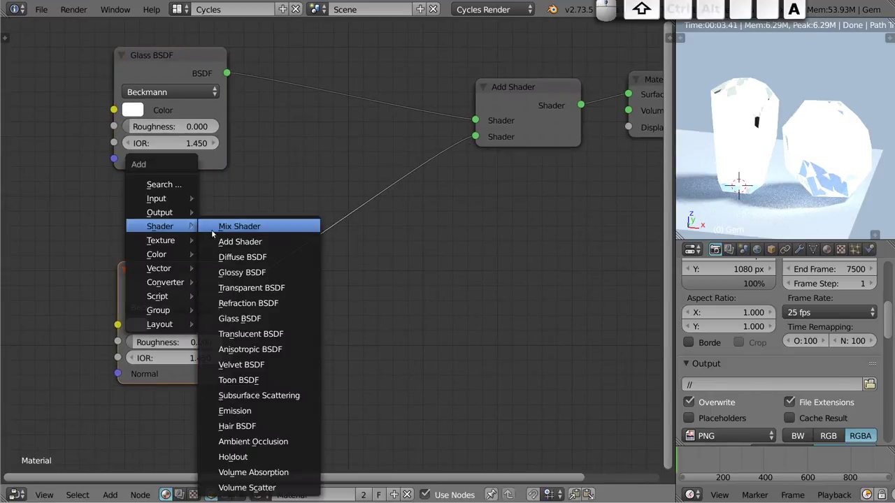
click(231, 457)
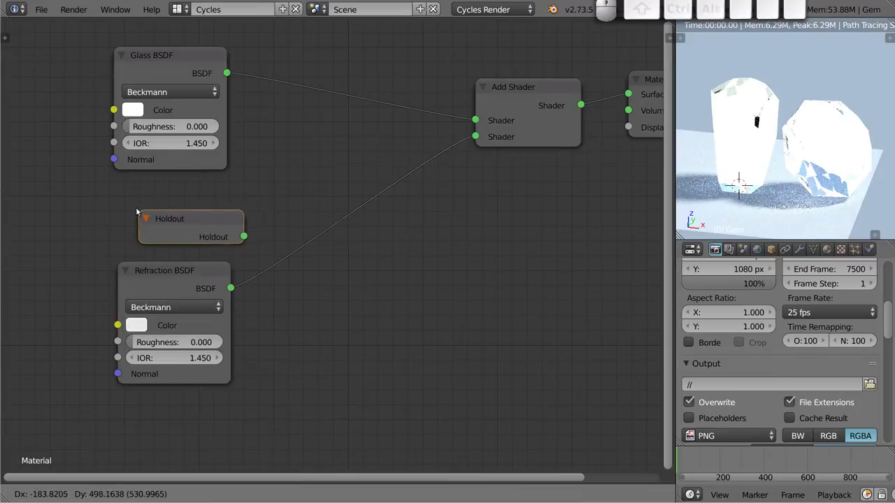
click(122, 223)
key(shift+a)
click(366, 194)
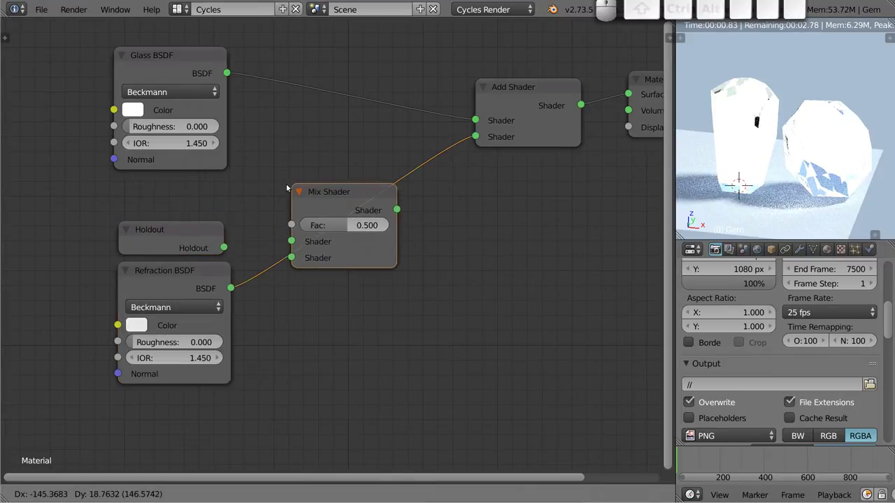
click(282, 200)
Step: Plug the Holdout into the Mix Shader's first input with Fac at 0 and check the preview
drag(227, 251, 277, 283)
drag(331, 207, 146, 317)
click(164, 273)
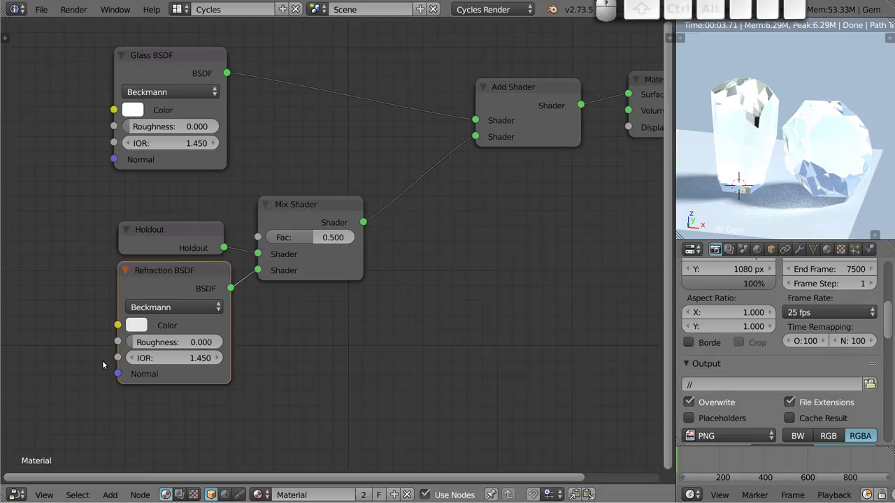
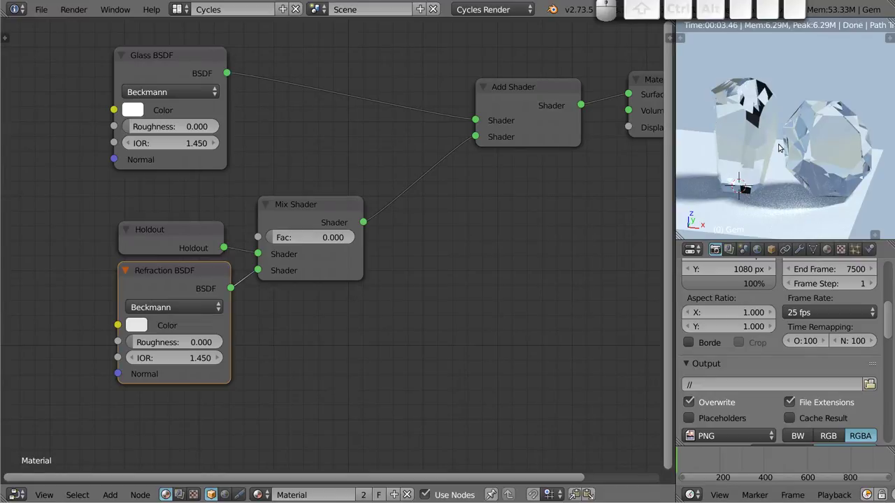
click(167, 55)
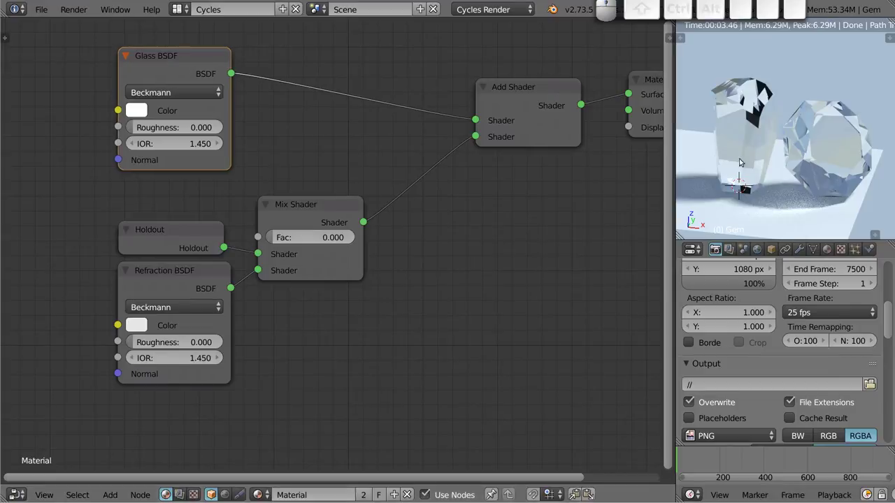
drag(757, 148, 750, 151)
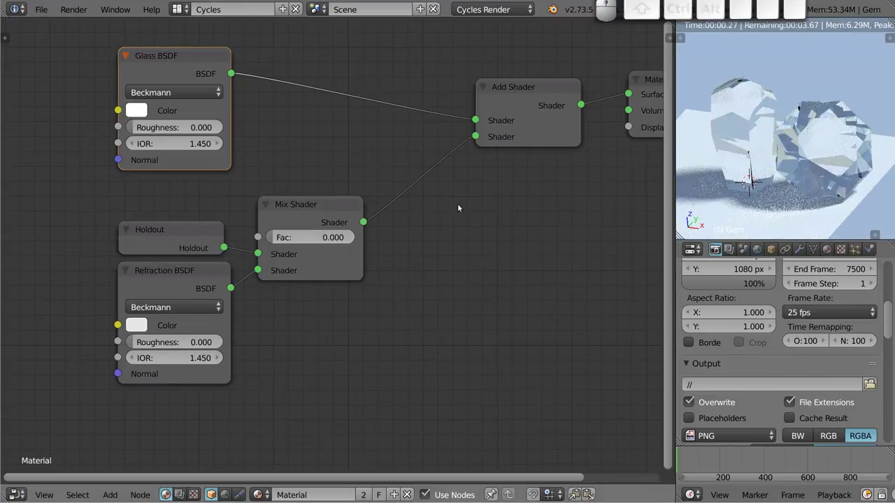
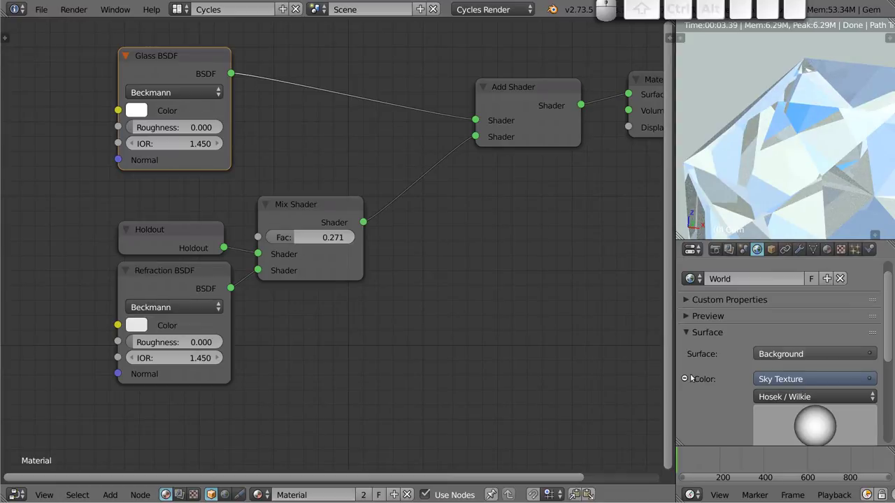
Step: Adjust the rendered preview's view and options around the gems
scroll(down, 3)
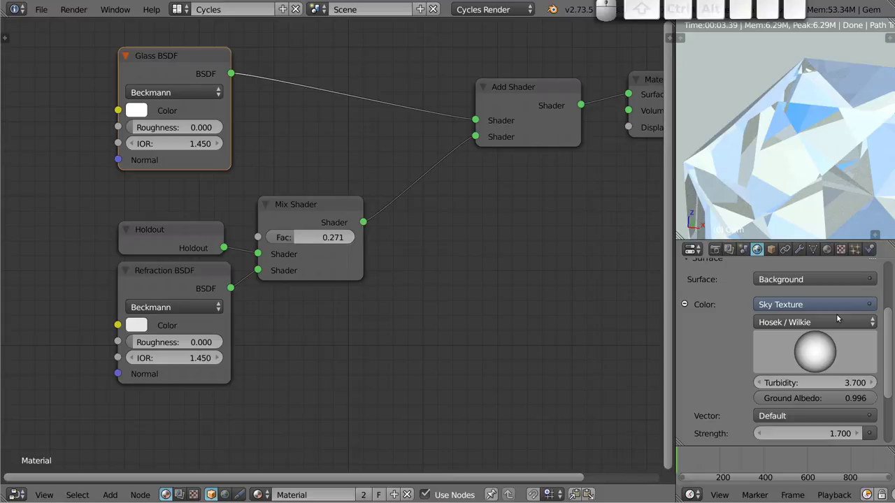
click(871, 306)
click(817, 133)
scroll(down, 3)
scroll(down, 3)
drag(756, 173, 767, 126)
click(781, 115)
click(716, 164)
Step: Raise the Mix Shader factor to 1.000 and orbit the preview to inspect the clear-glass gems
drag(770, 175, 791, 136)
middle_click(807, 119)
drag(294, 238, 796, 199)
drag(784, 141, 787, 187)
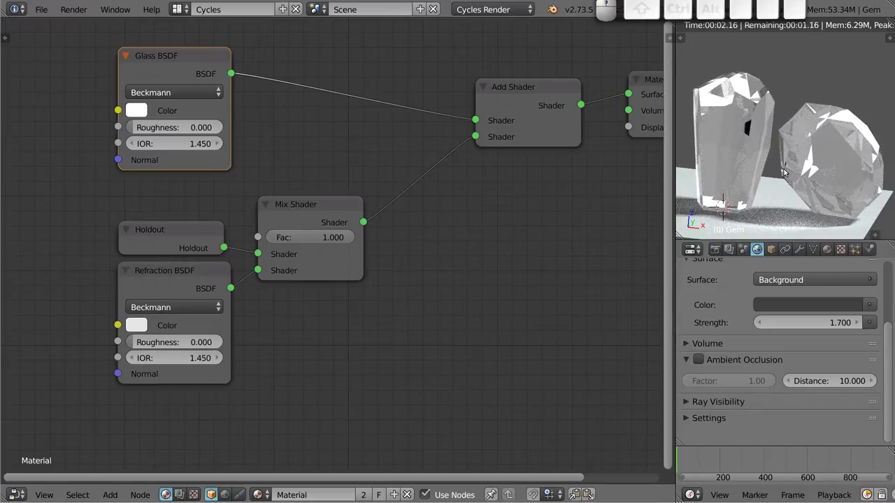
scroll(down, 3)
middle_click(761, 139)
middle_click(819, 198)
middle_click(786, 137)
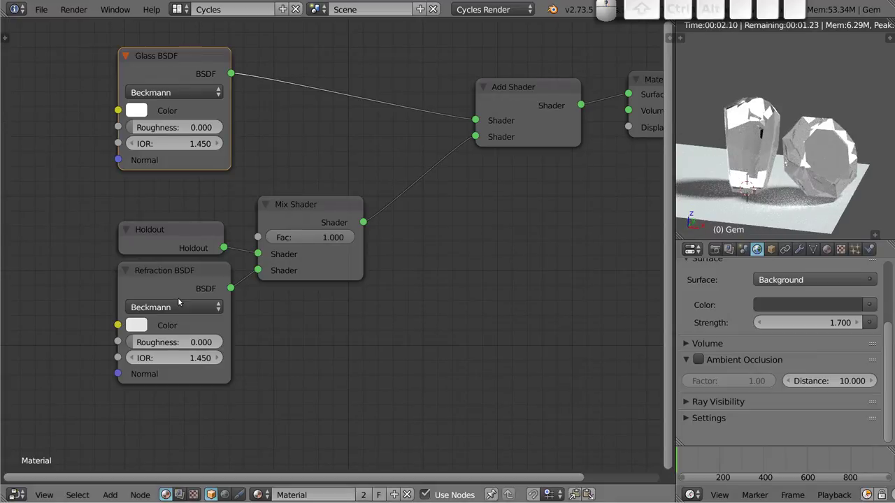
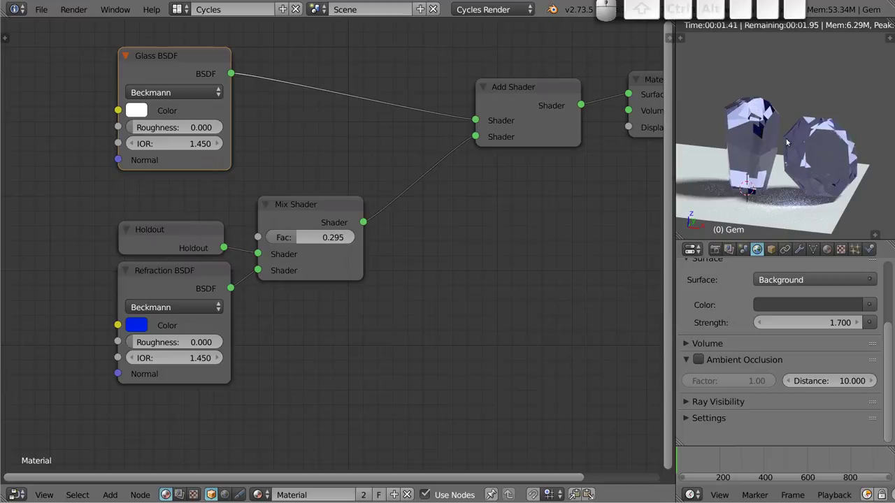
Step: Tint the Refraction BSDF blue and set the Mix factor to 0.572, giving violet-blue gems
drag(785, 155, 783, 186)
middle_click(786, 192)
middle_click(755, 193)
middle_click(753, 172)
middle_click(767, 147)
scroll(up, 3)
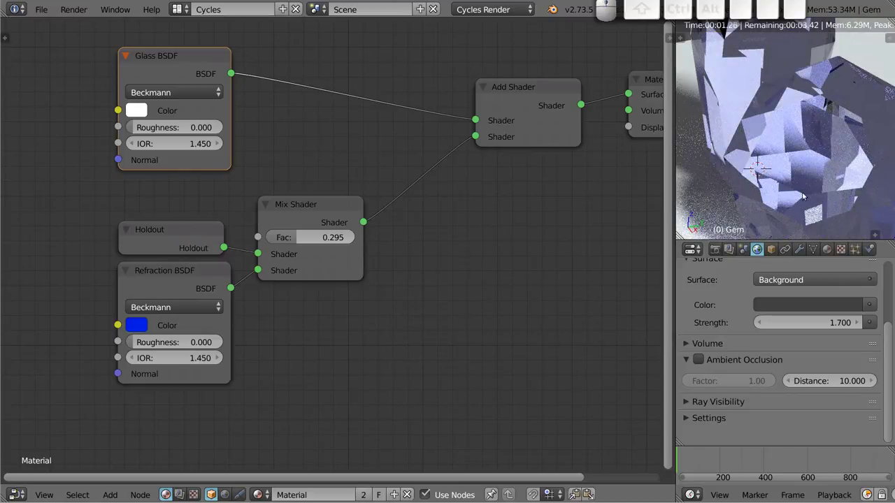
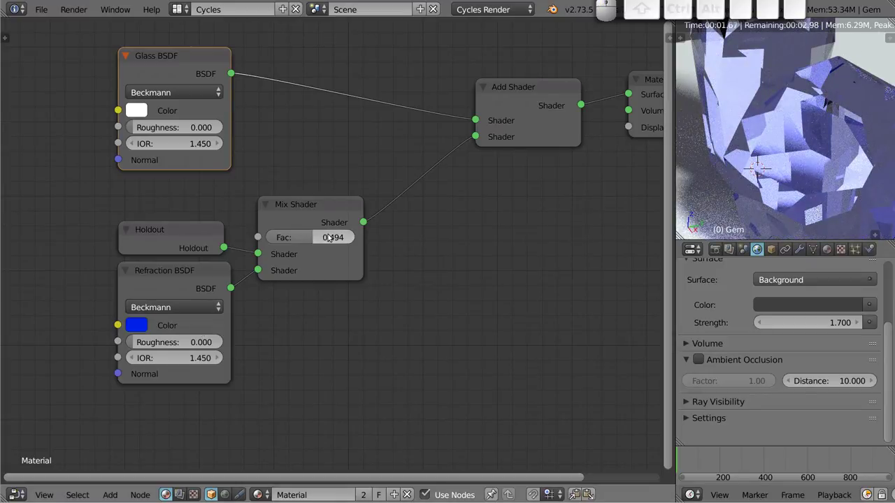
click(317, 239)
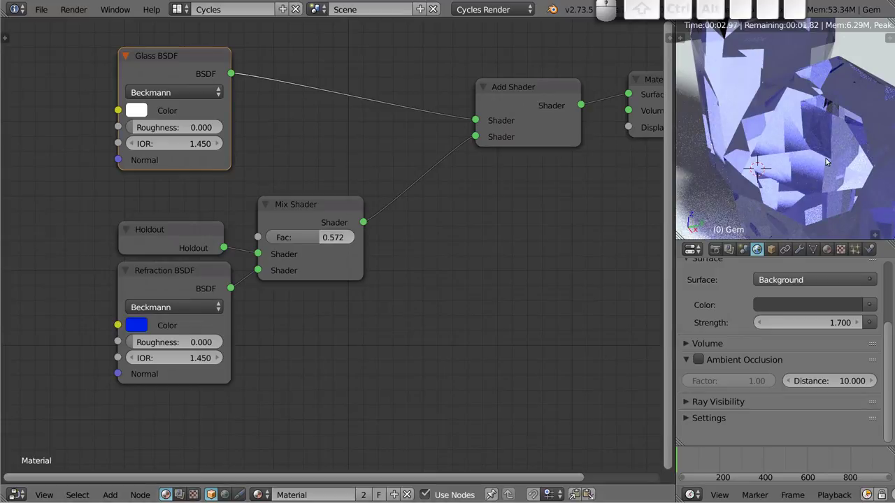
scroll(down, 3)
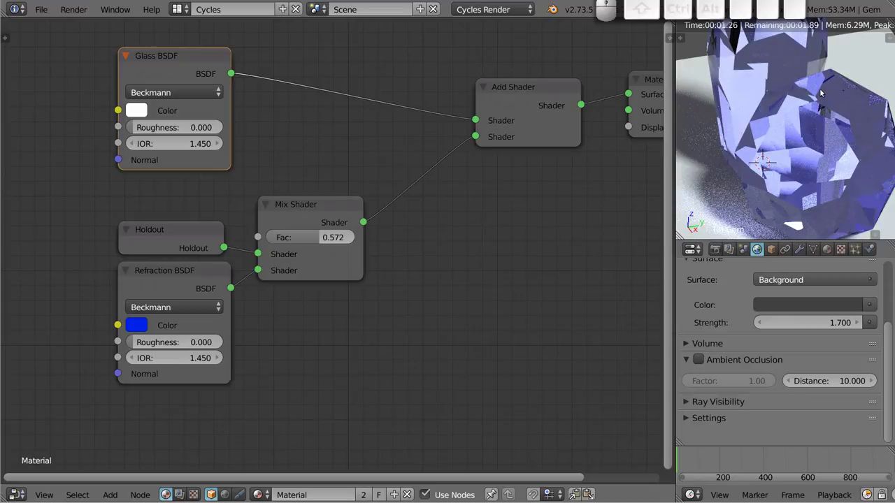
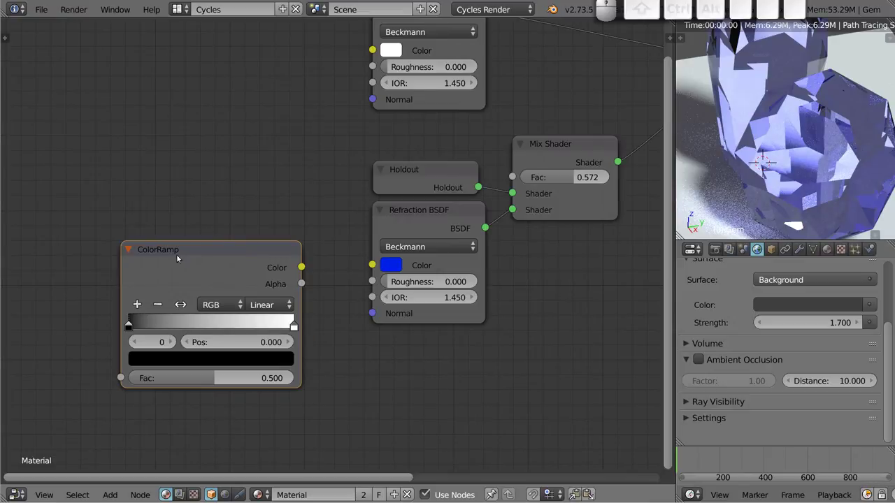
Step: Connect the ColorRamp's Color output to the Refraction BSDF Color input
drag(305, 271, 350, 298)
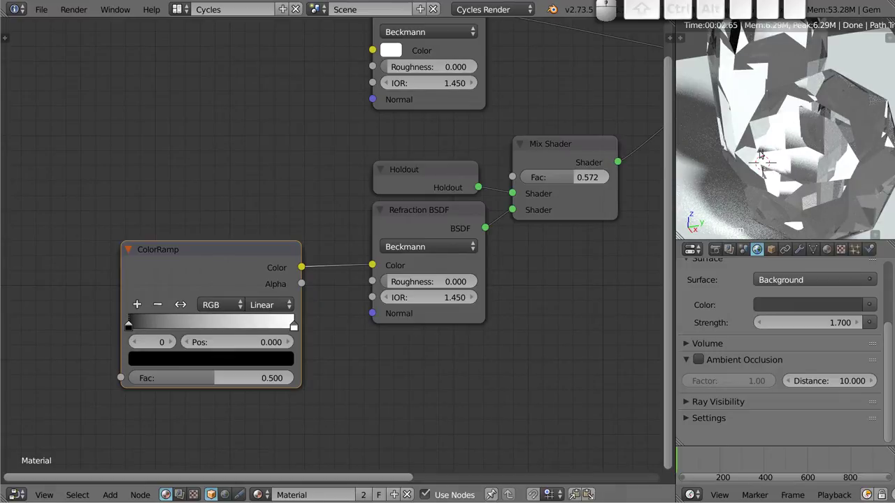
Step: Set the ColorRamp's colour stops to cyan (R 0, G 0.835, B 1) so the gems render cyan
click(129, 326)
drag(133, 325, 174, 369)
click(184, 356)
click(260, 230)
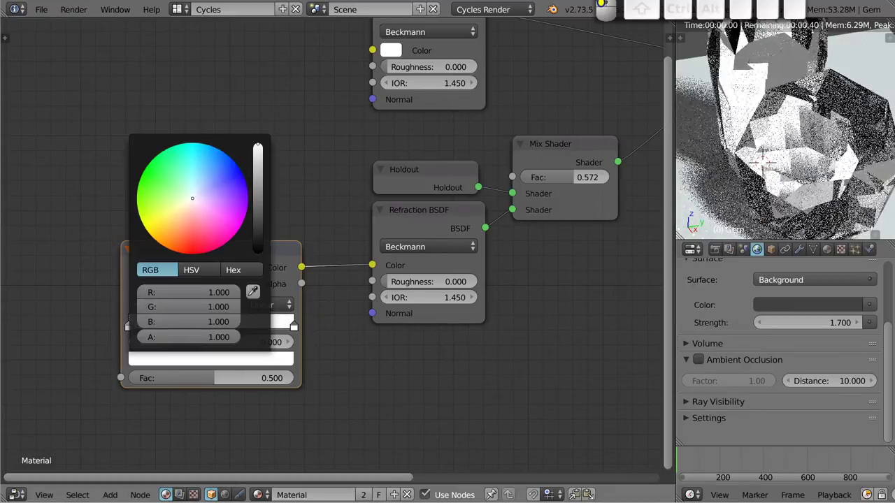
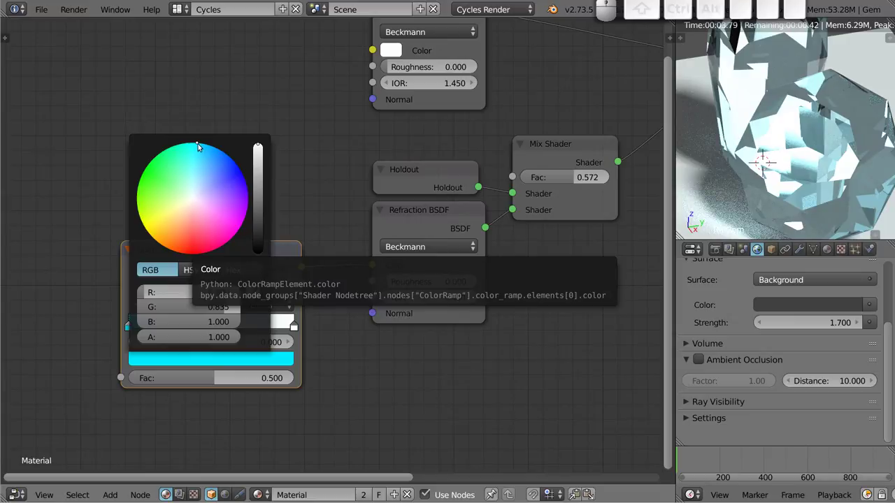
click(198, 141)
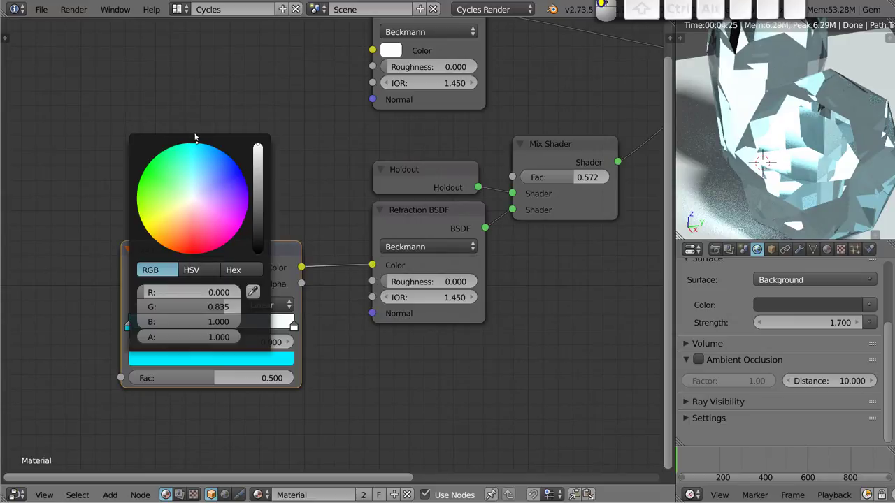
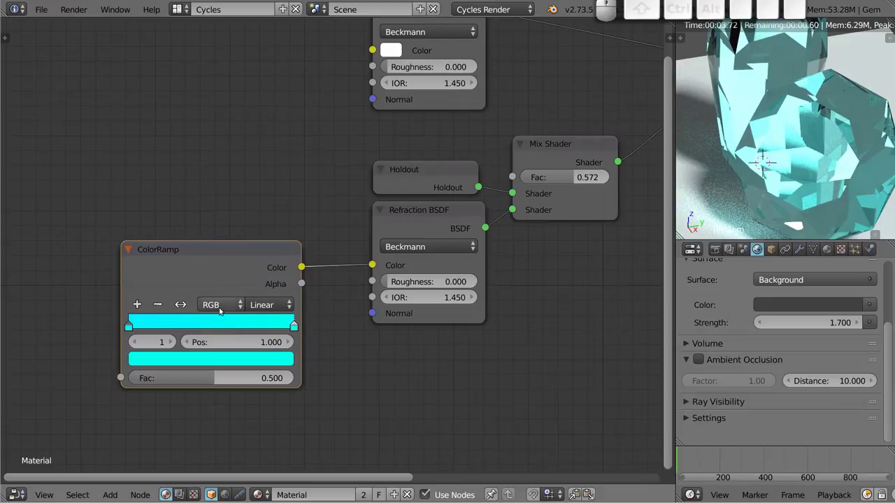
Step: Switch the ColorRamp to HSL colour mode with Clockwise hue interpolation for a full rainbow
click(221, 303)
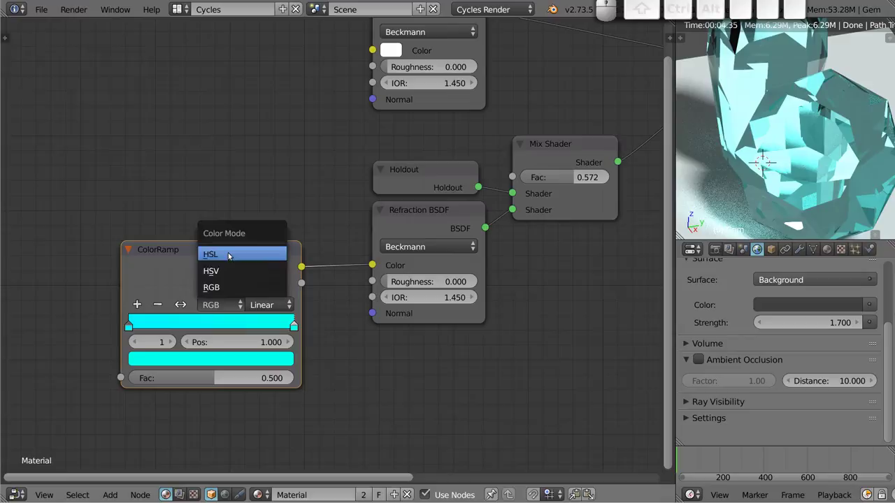
click(232, 254)
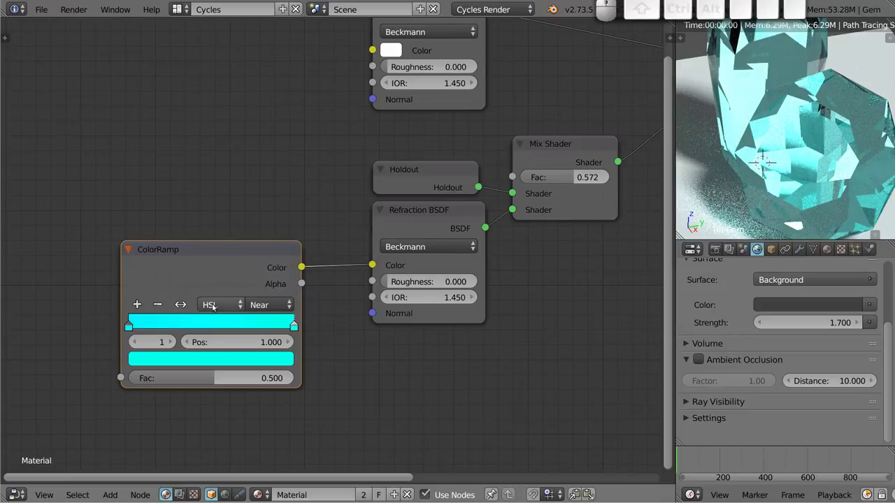
click(204, 323)
click(208, 359)
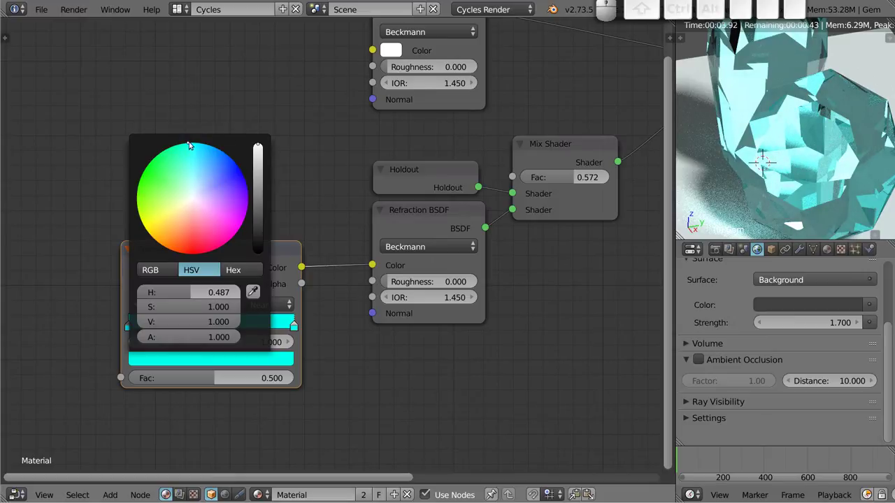
click(267, 304)
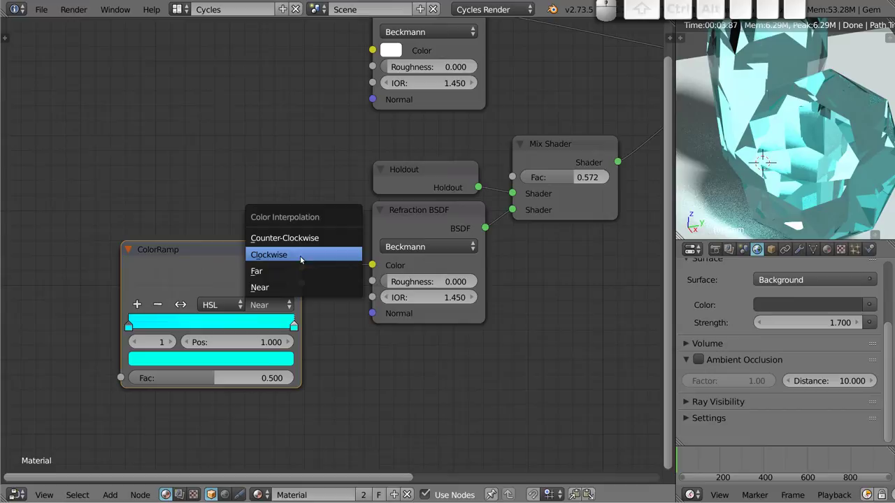
click(293, 256)
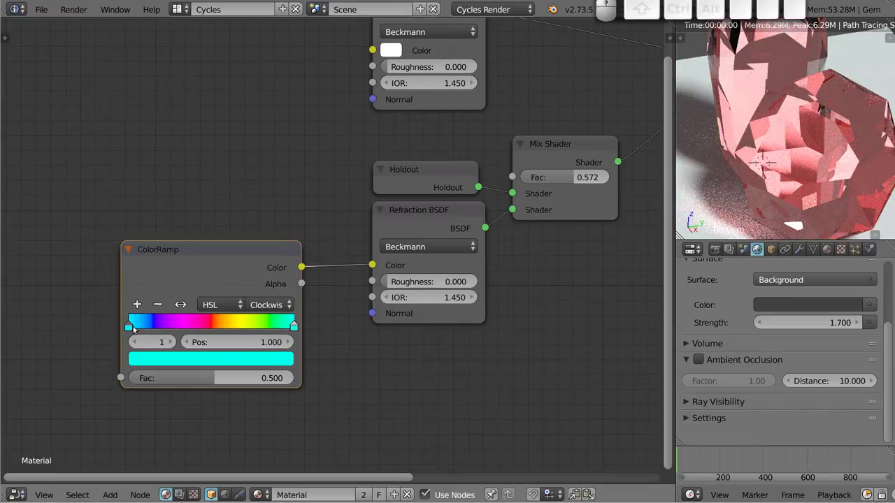
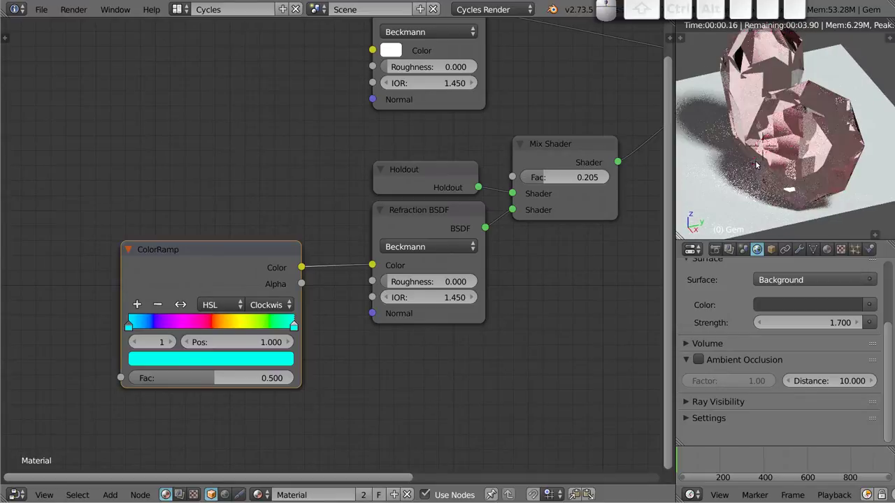
Step: Adjust the ColorRamp factor slider to shift the gem hue
scroll(up, 3)
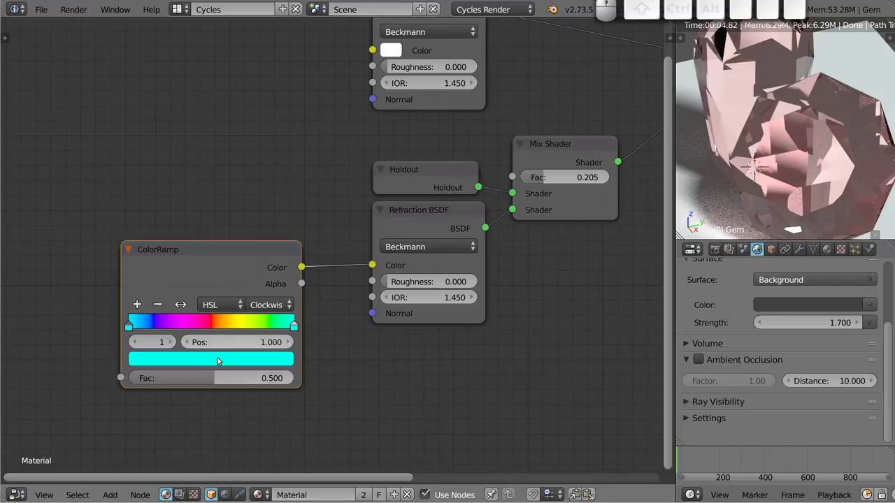
drag(219, 381, 225, 378)
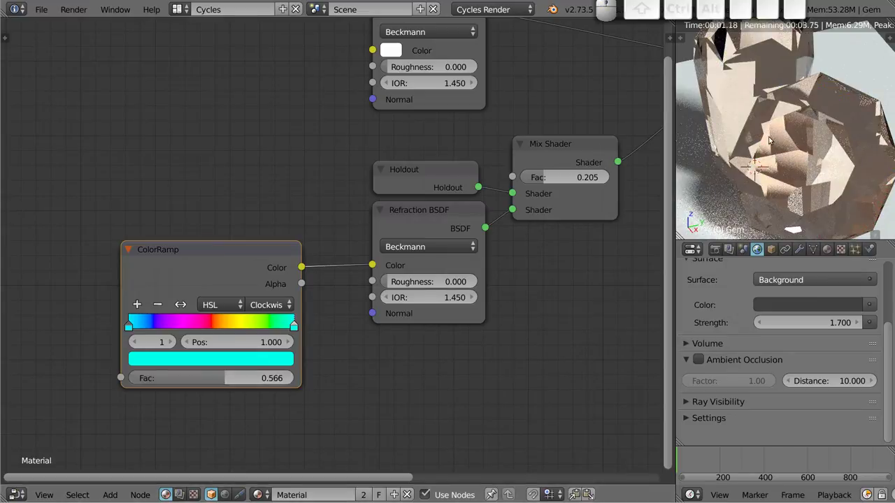
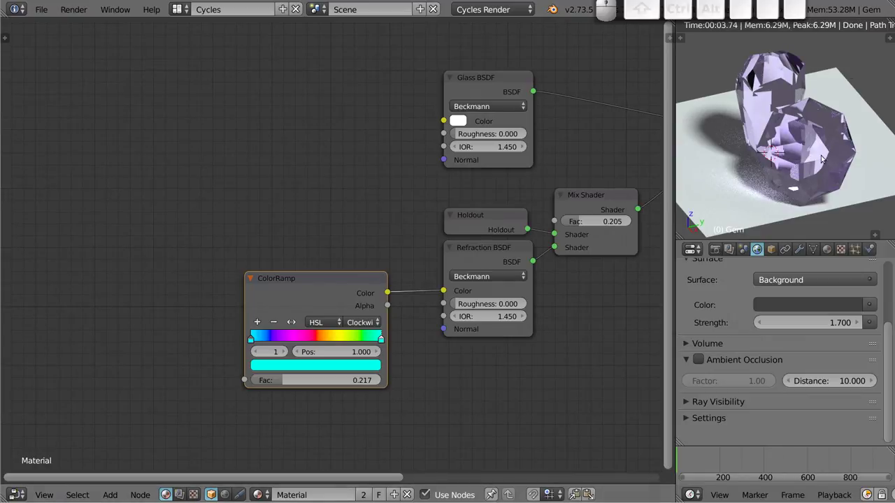
Step: Add a Light Path node from the Input category to the gem material
key(shift+a)
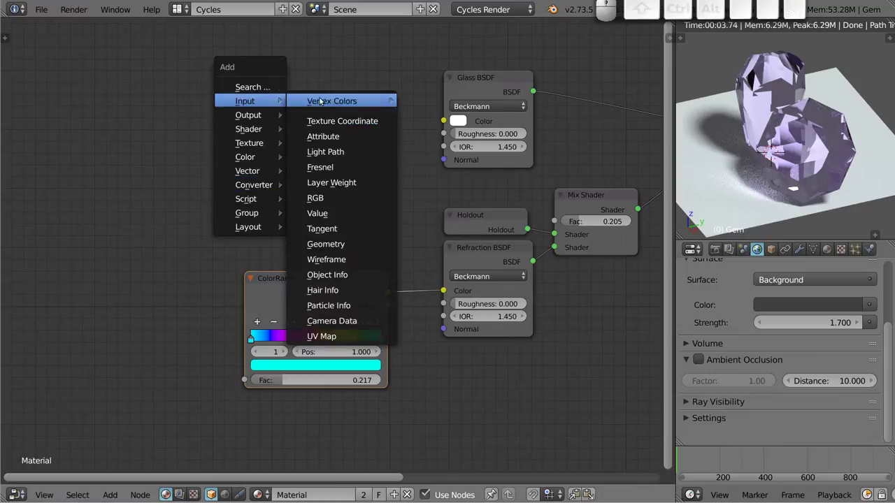
click(366, 153)
click(146, 149)
scroll(up, 3)
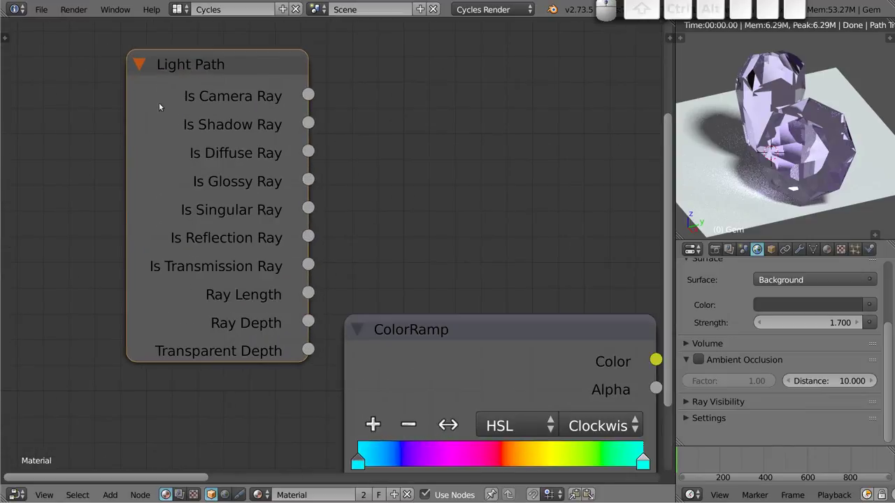
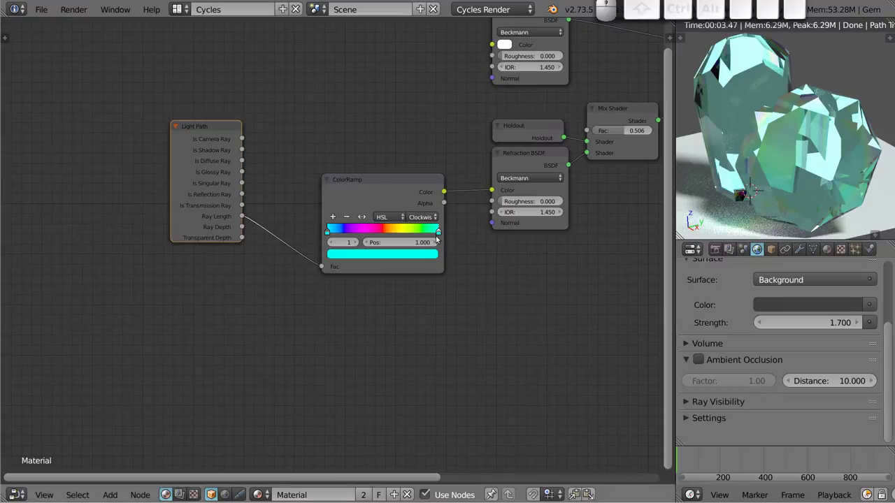
Step: Add a colour stop at the right end of the ColorRamp and make it black
click(440, 234)
click(437, 229)
click(436, 228)
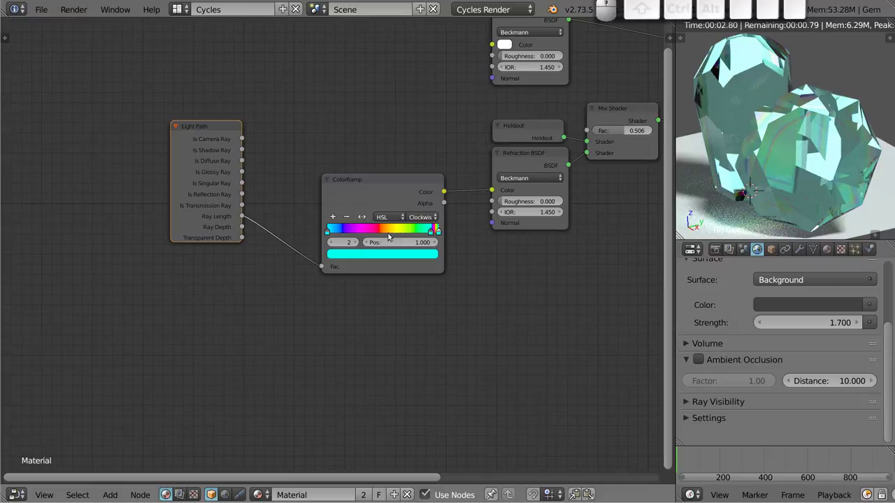
click(429, 259)
click(403, 256)
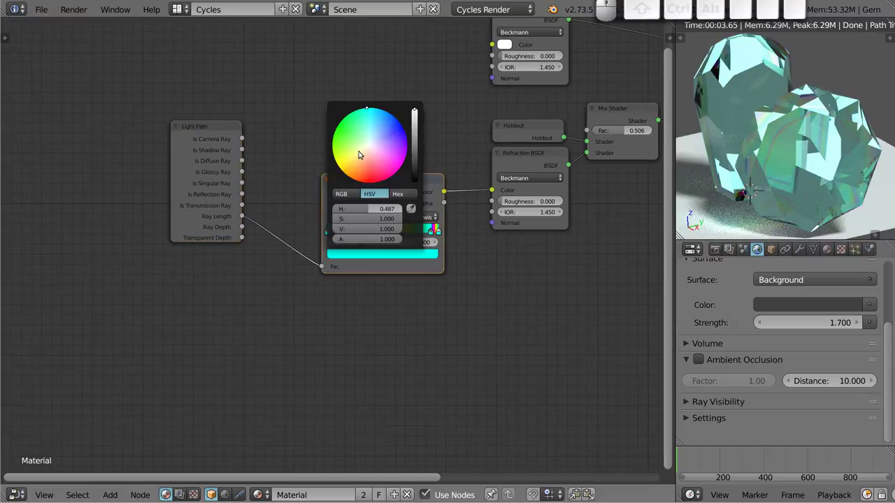
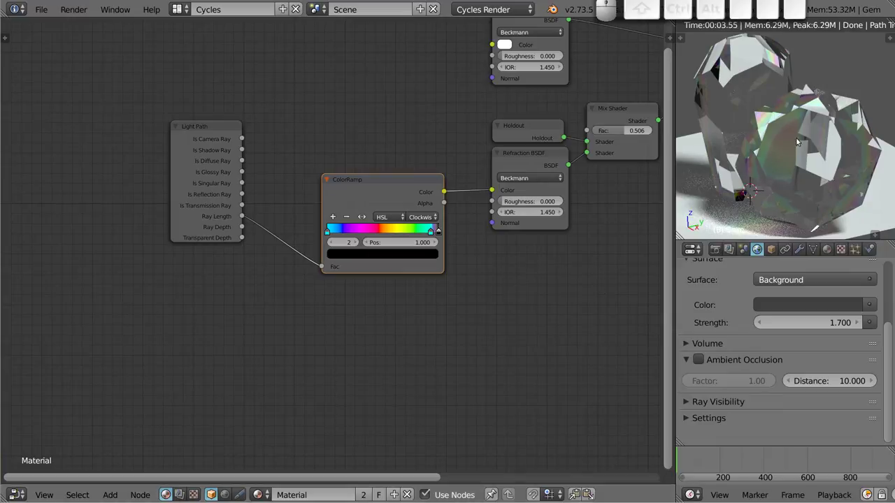
scroll(down, 3)
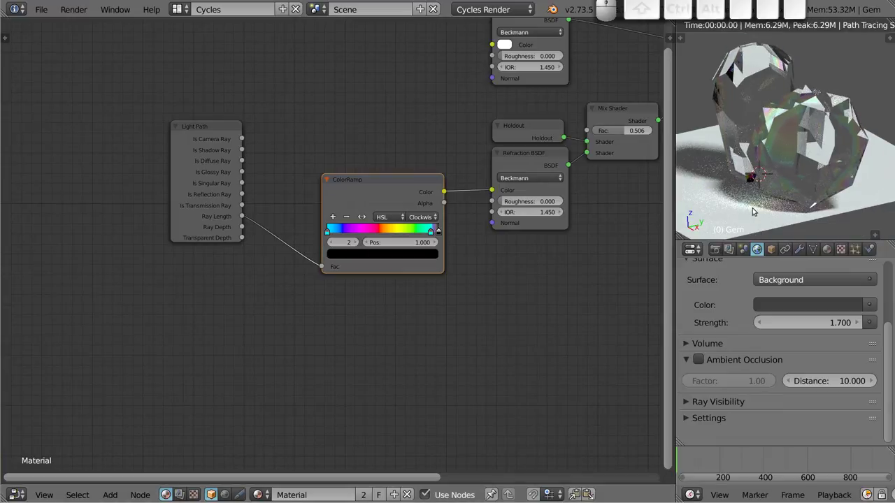
scroll(up, 3)
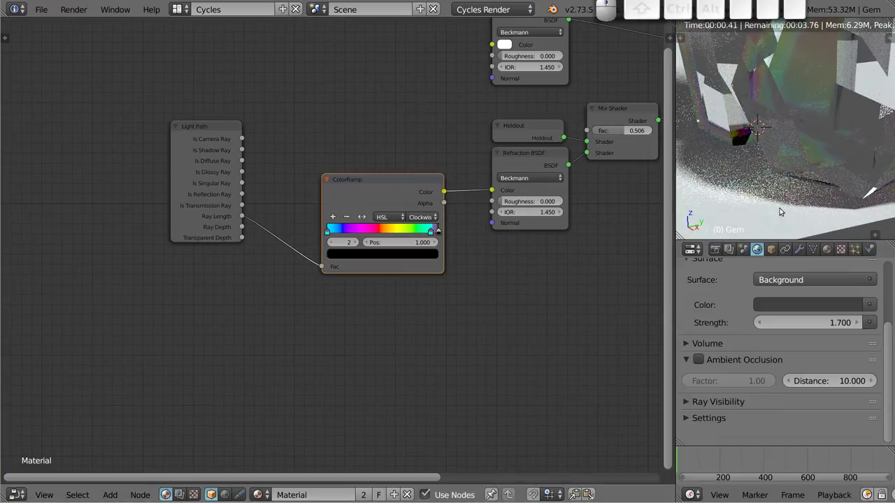
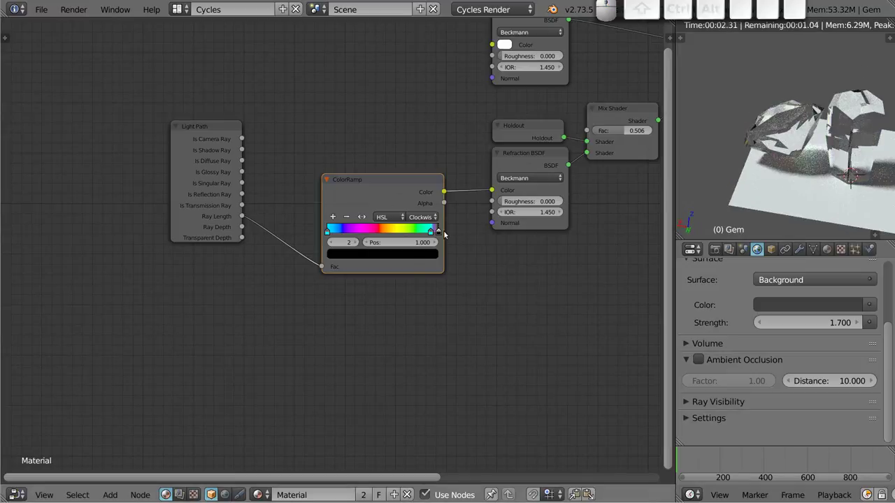
Step: Move the Light Path node aside and detach Ray Length from the ColorRamp Fac input
click(442, 232)
click(348, 216)
drag(431, 231, 444, 236)
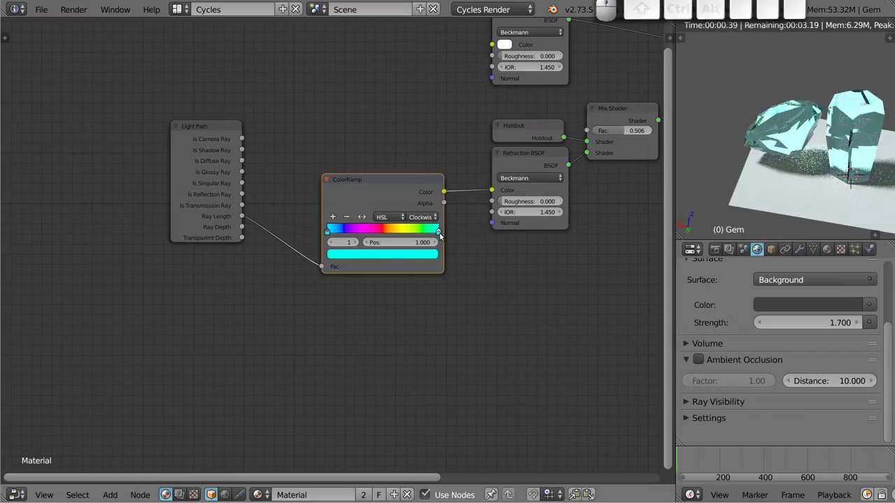
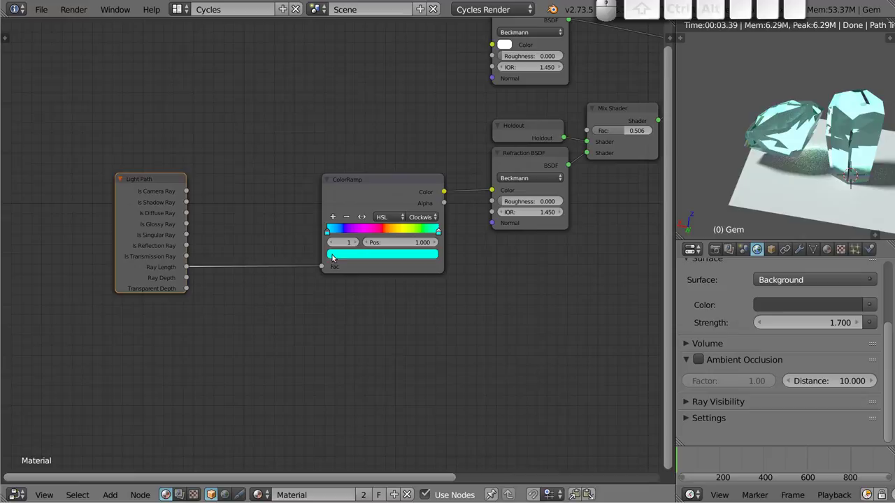
click(324, 268)
drag(343, 266, 341, 300)
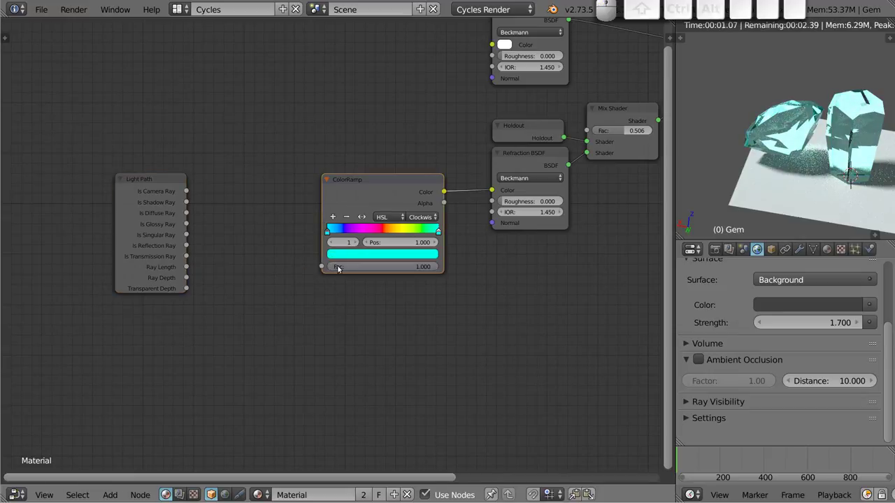
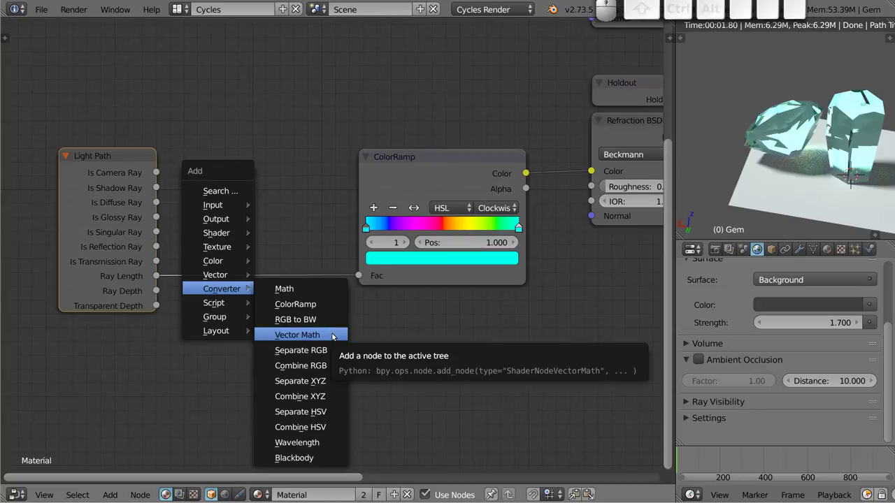
Step: Add a Vector Math node and set its operation to Normalize
click(336, 336)
click(212, 146)
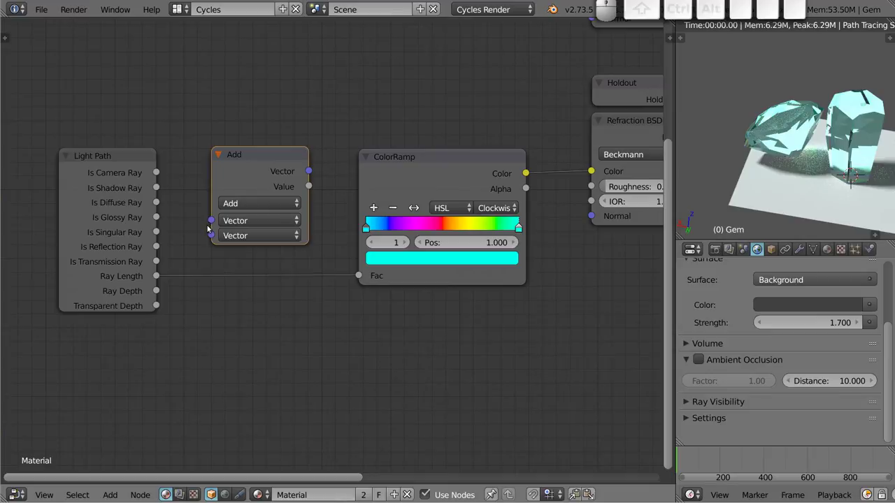
click(255, 204)
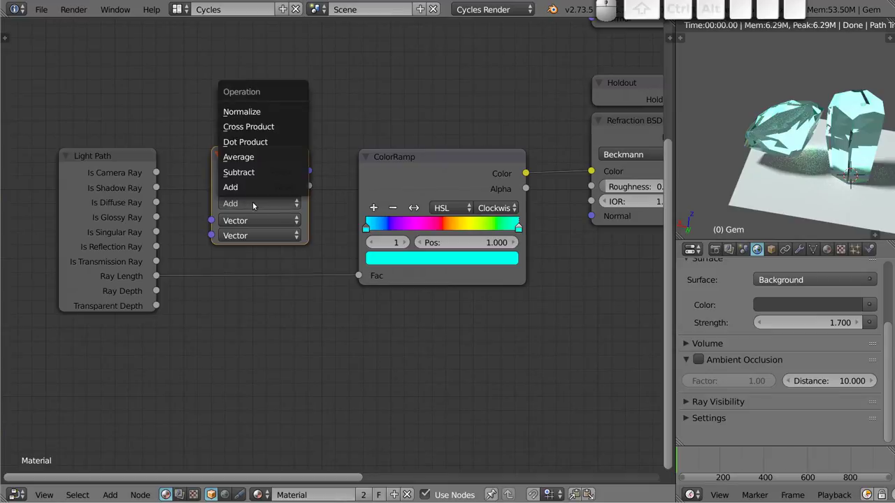
click(282, 115)
Step: Wire Ray Length into the Normalize node and its Vector output into the ColorRamp Fac
drag(273, 155, 196, 292)
drag(159, 277, 222, 242)
drag(158, 277, 133, 277)
drag(317, 169, 321, 167)
drag(316, 152, 351, 283)
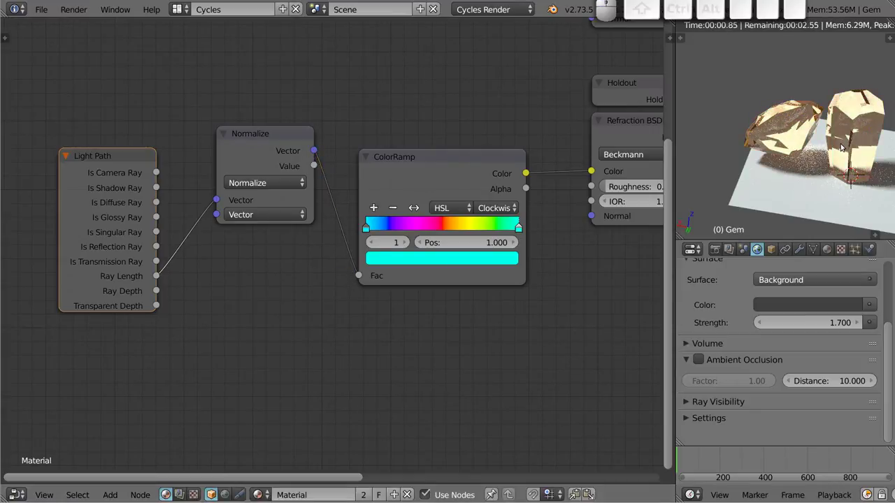
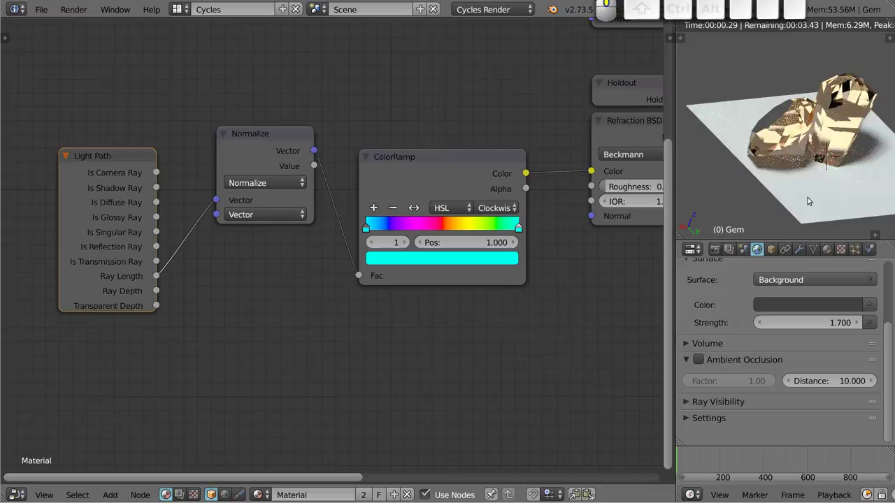
Step: Inspect the gems from several angles, then disconnect the normalized vector from the ColorRamp Fac
middle_click(840, 128)
scroll(up, 3)
drag(825, 167, 791, 132)
scroll(down, 3)
drag(795, 192, 788, 158)
middle_click(806, 177)
scroll(down, 3)
middle_click(799, 187)
drag(797, 145, 827, 172)
middle_click(837, 177)
middle_click(816, 150)
drag(748, 155, 816, 124)
click(360, 274)
drag(493, 273, 815, 125)
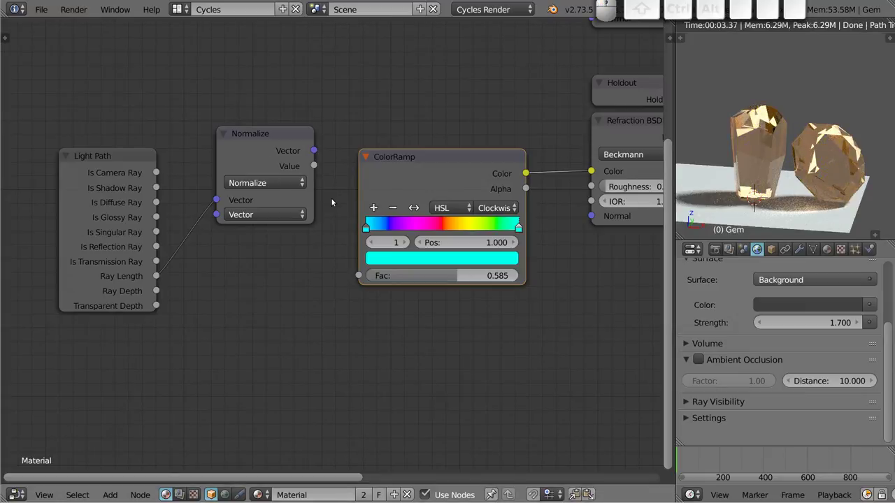
Step: Connect the Normalize node's Value output to the ColorRamp Fac and inspect the teal gems close up
drag(281, 133, 291, 250)
drag(302, 237, 351, 302)
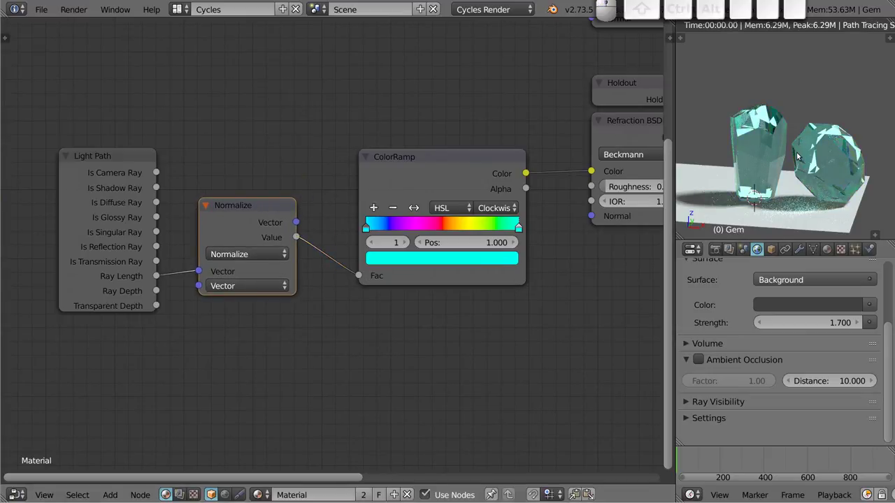
drag(783, 171, 789, 181)
middle_click(823, 139)
middle_click(801, 156)
middle_click(816, 162)
drag(829, 157, 778, 158)
drag(767, 175, 810, 146)
middle_click(765, 117)
middle_click(786, 171)
scroll(up, 3)
middle_click(755, 149)
middle_click(749, 207)
middle_click(761, 126)
middle_click(782, 172)
middle_click(809, 132)
drag(786, 113, 744, 160)
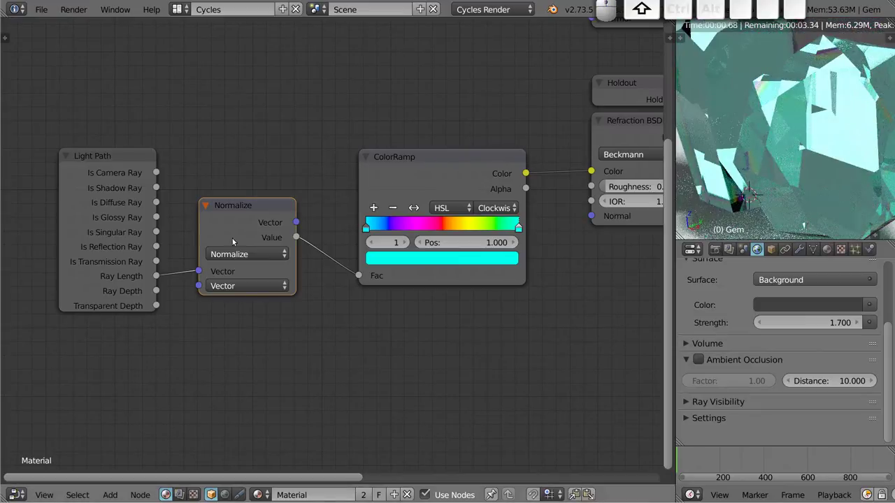
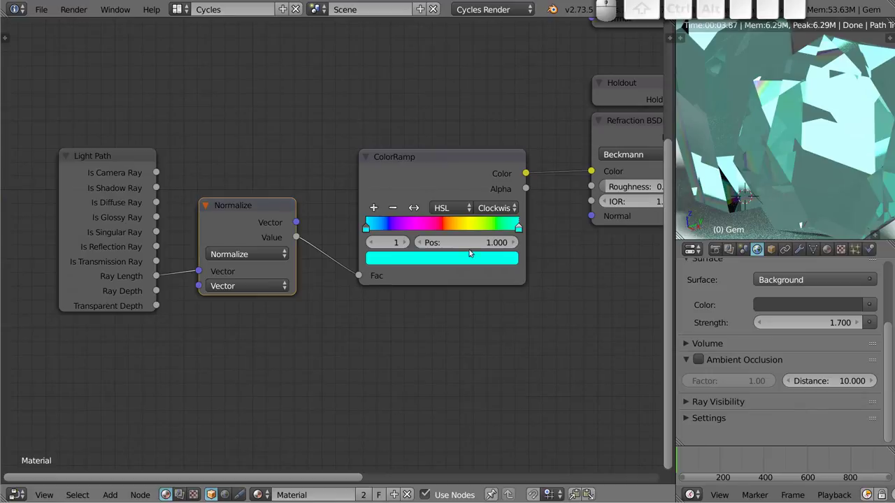
Step: Pan the node layout left to make room for more nodes
drag(121, 154, 257, 197)
drag(241, 214, 349, 312)
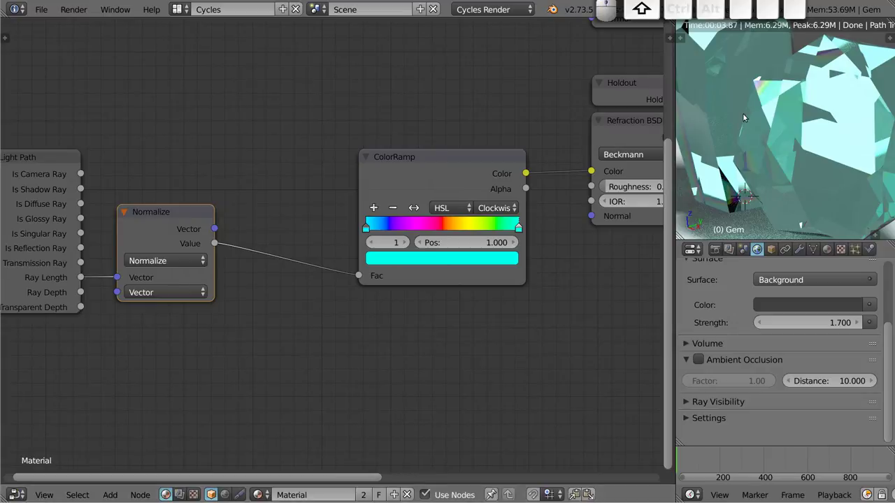
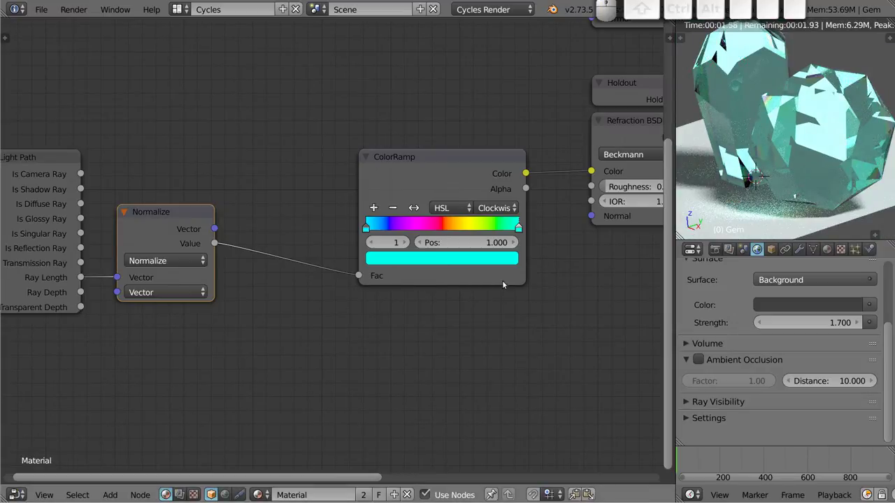
Step: Add a Layer Weight node (Shift+A > Input) dropped onto the Normalize–ColorRamp link
key(shift+a)
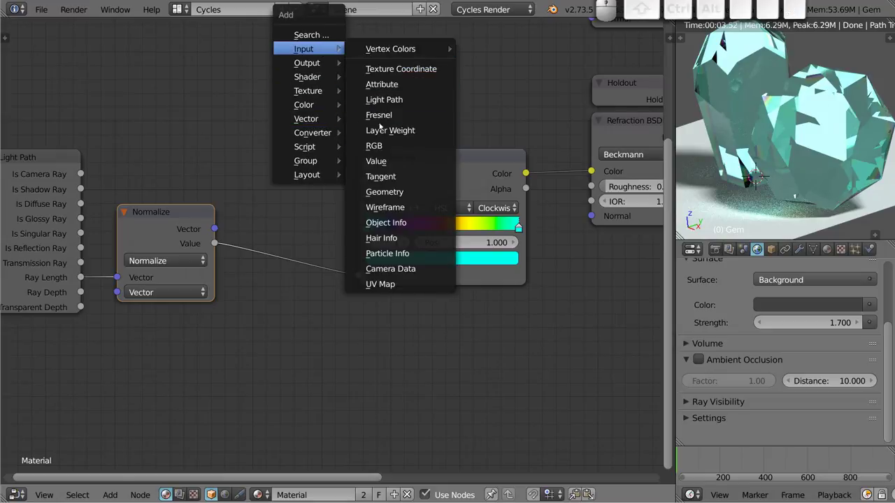
click(382, 134)
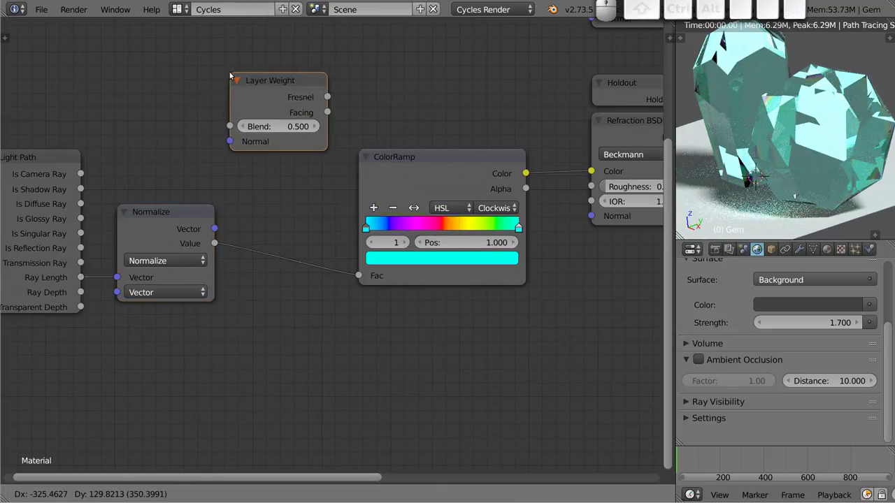
click(238, 213)
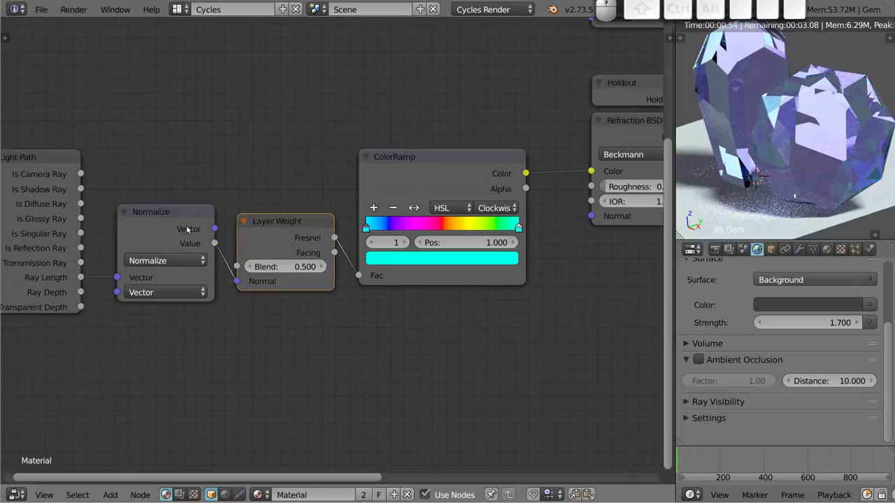
Step: Orbit and zoom the viewport to inspect the violet-blue facets on the large gem
drag(737, 142, 725, 123)
drag(720, 129, 804, 183)
middle_click(805, 186)
middle_click(801, 163)
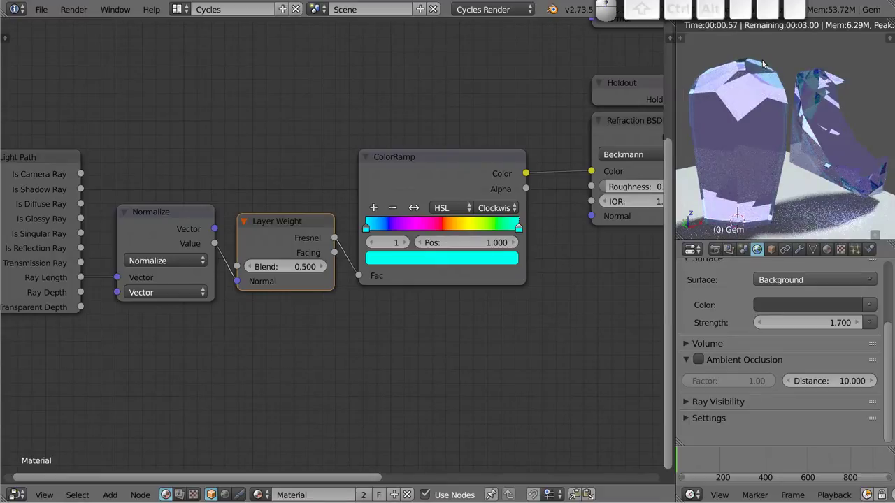
middle_click(790, 157)
middle_click(797, 198)
middle_click(797, 127)
middle_click(803, 165)
drag(802, 147, 746, 79)
middle_click(744, 83)
drag(792, 143, 793, 142)
drag(787, 142, 855, 133)
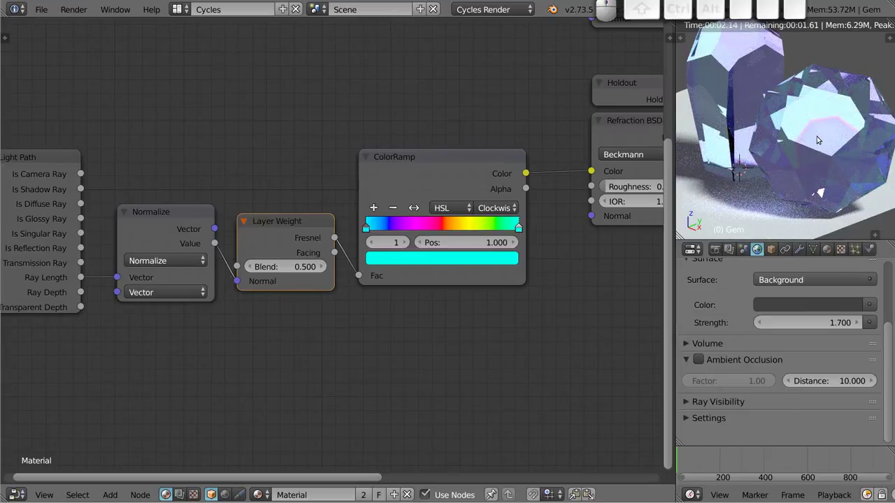
drag(791, 155, 824, 174)
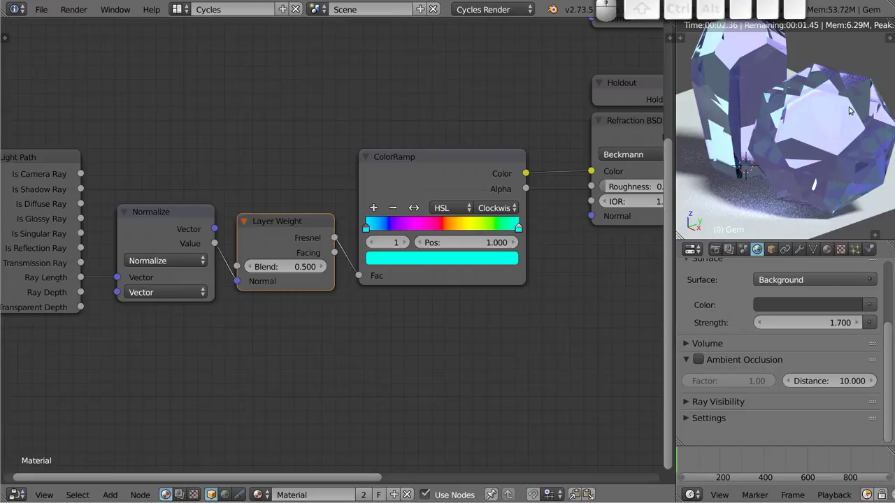
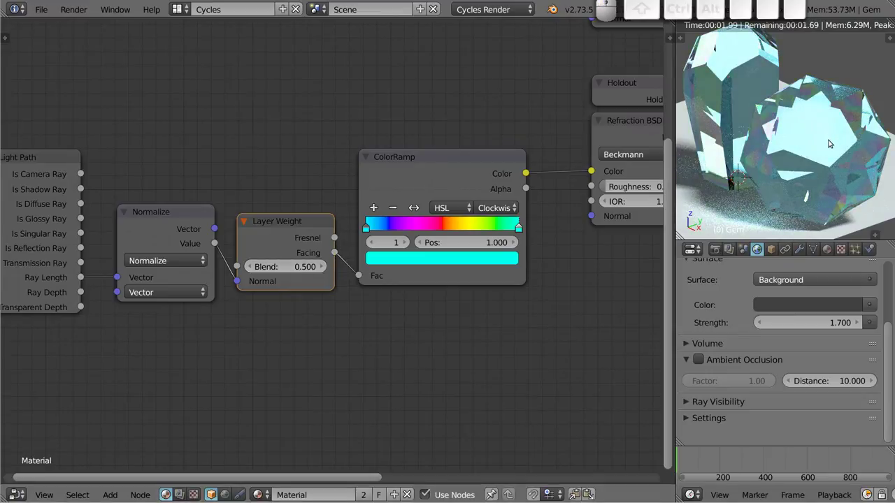
drag(796, 152, 797, 164)
drag(788, 141, 782, 151)
drag(784, 155, 807, 185)
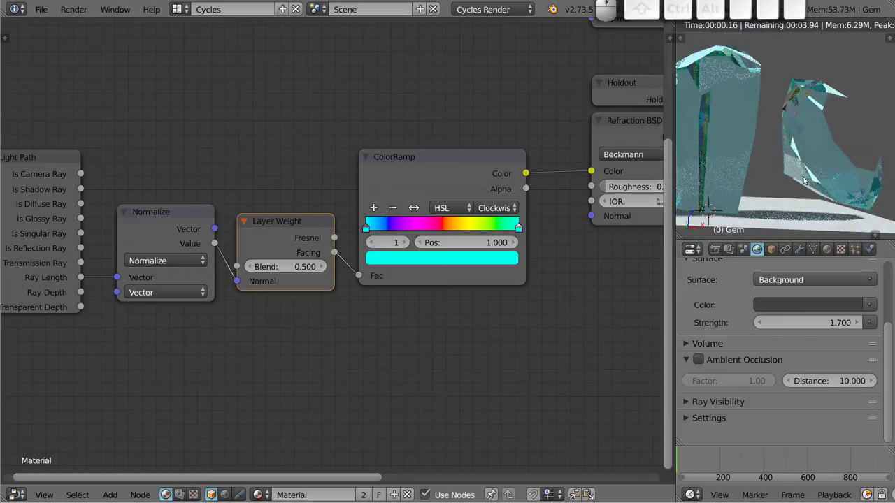
scroll(up, 3)
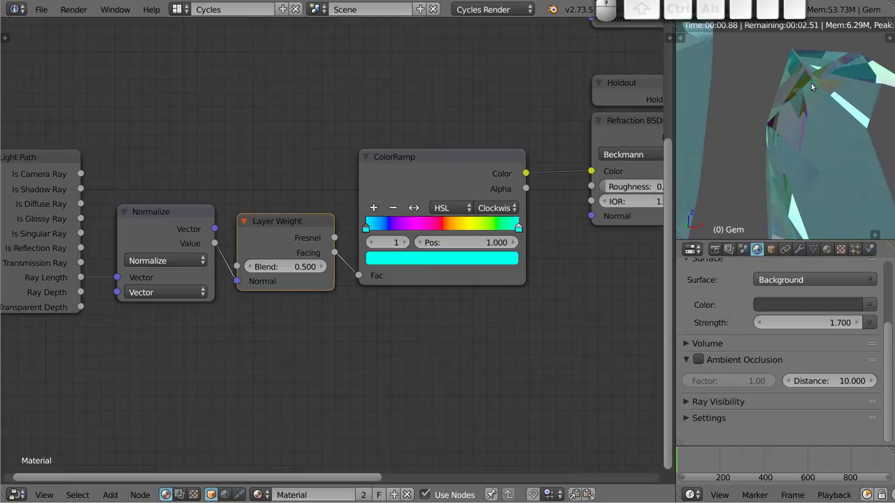
middle_click(792, 137)
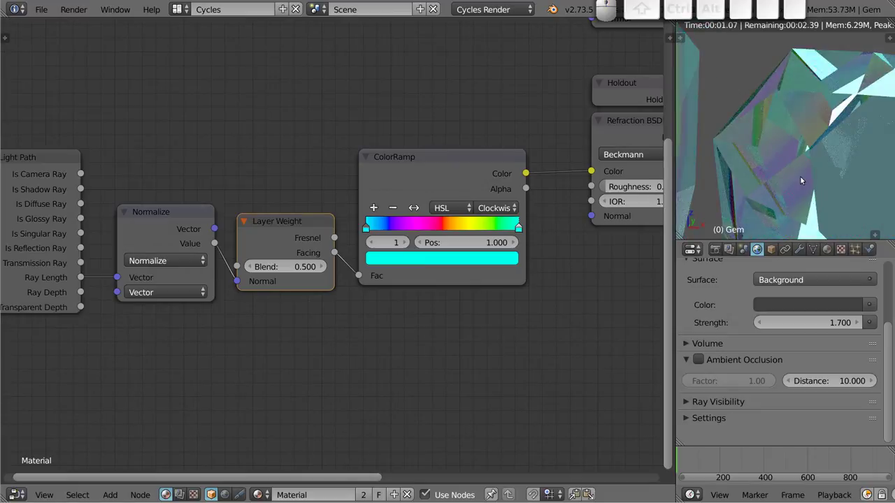
scroll(down, 3)
middle_click(831, 196)
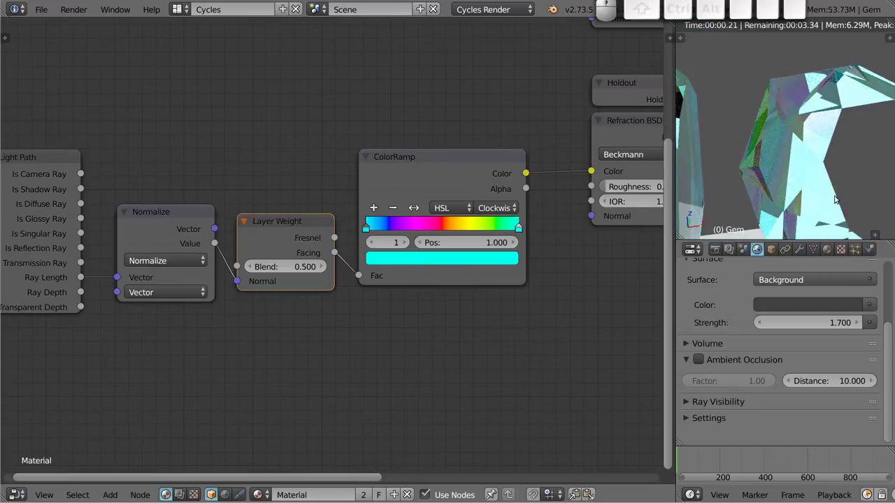
scroll(up, 3)
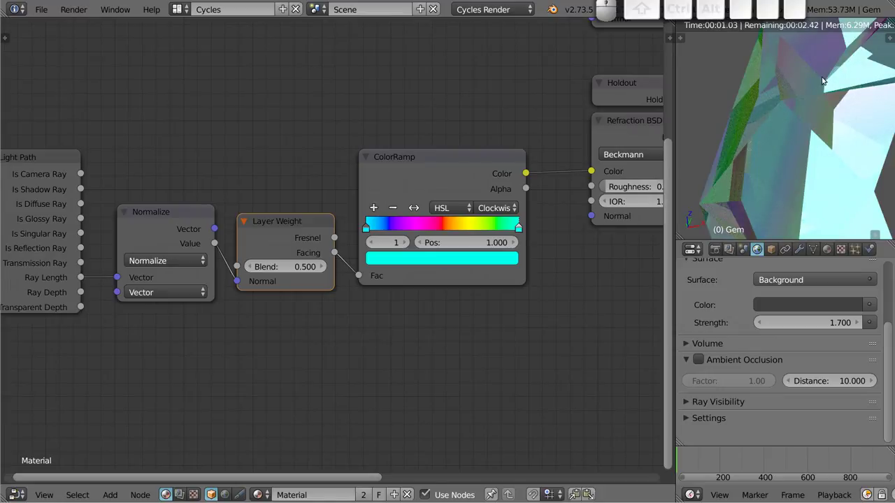
scroll(up, 3)
scroll(up, 3)
middle_click(742, 132)
middle_click(768, 195)
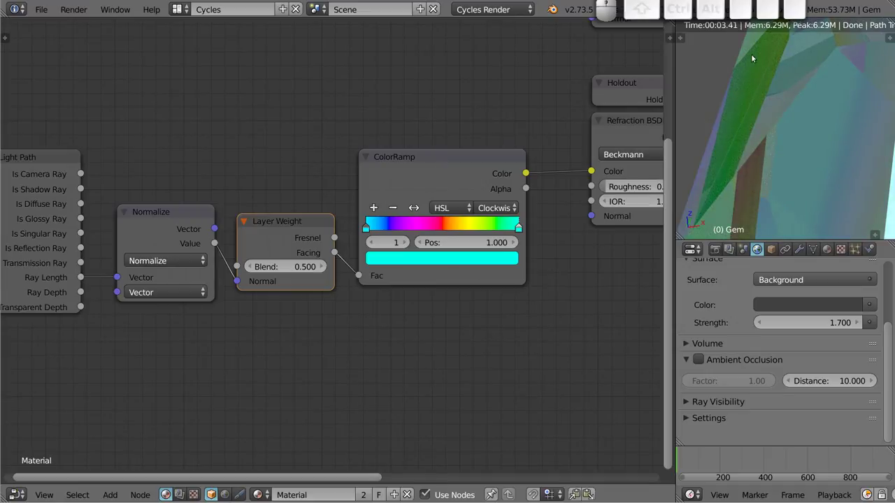
scroll(down, 3)
middle_click(788, 183)
middle_click(797, 180)
middle_click(802, 164)
middle_click(806, 152)
scroll(down, 3)
middle_click(788, 195)
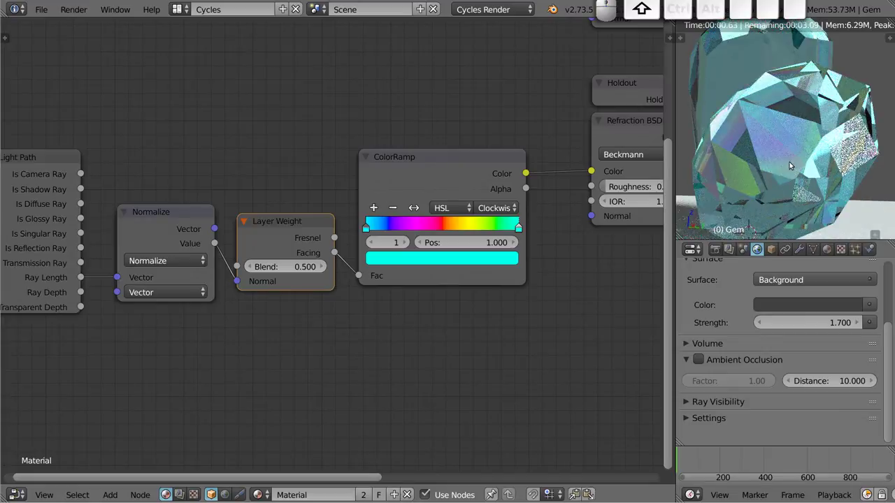
middle_click(745, 123)
drag(780, 153, 777, 177)
middle_click(777, 181)
scroll(down, 3)
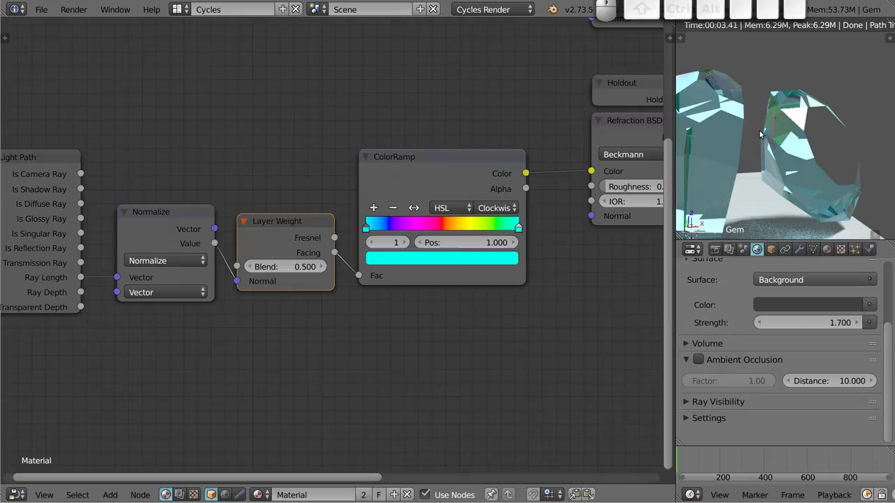
scroll(down, 3)
middle_click(779, 158)
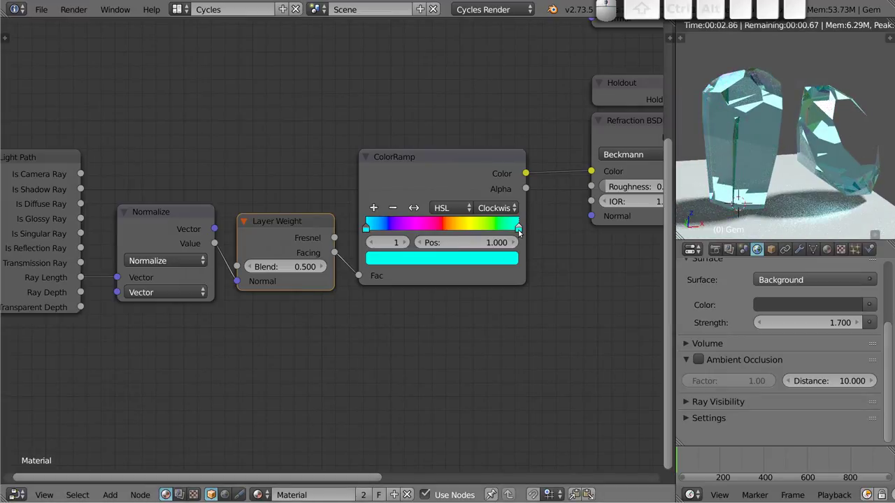
Step: Set the selected ColorRamp stop's colour to cyan so the ramp sweeps through a rainbow
click(522, 231)
click(521, 227)
click(506, 259)
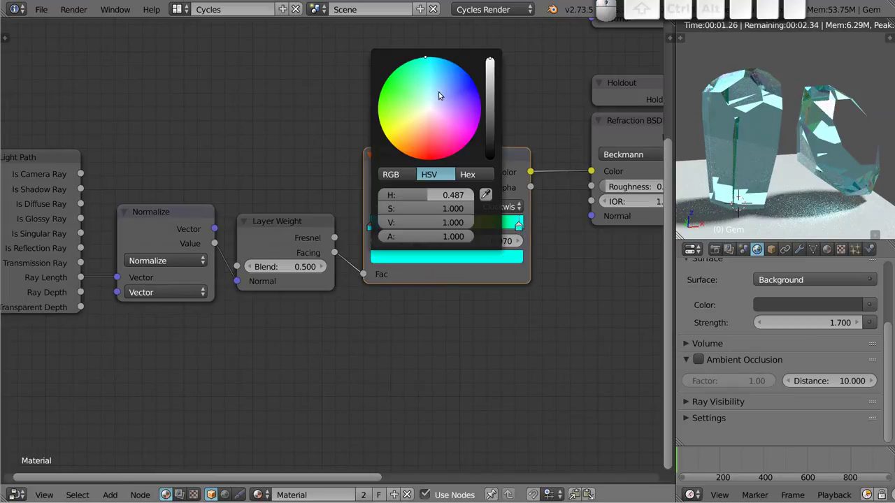
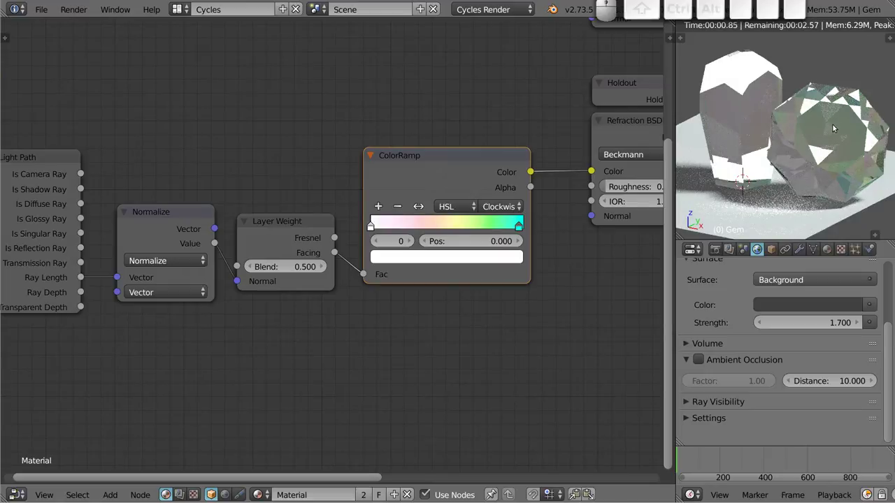
Step: Orbit and zoom the rendered viewport to check the cyan-tinted gems
middle_click(756, 188)
middle_click(786, 108)
middle_click(760, 132)
middle_click(755, 102)
drag(757, 129, 791, 149)
middle_click(792, 144)
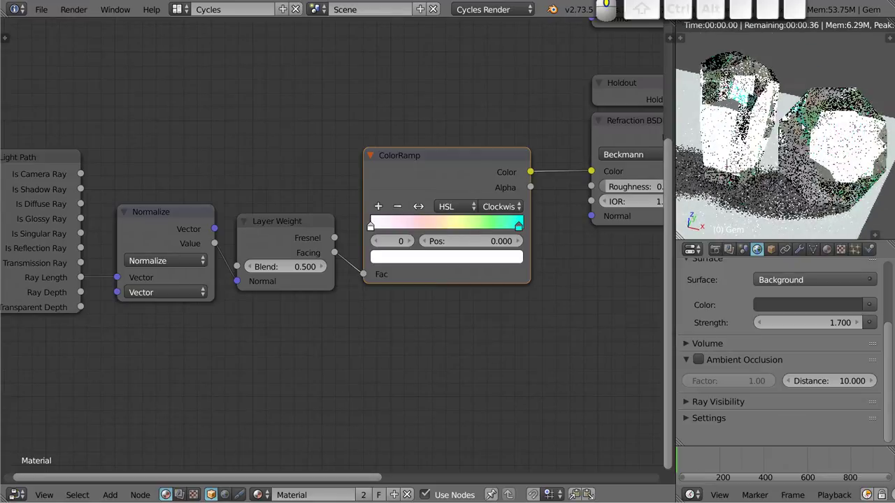
middle_click(756, 146)
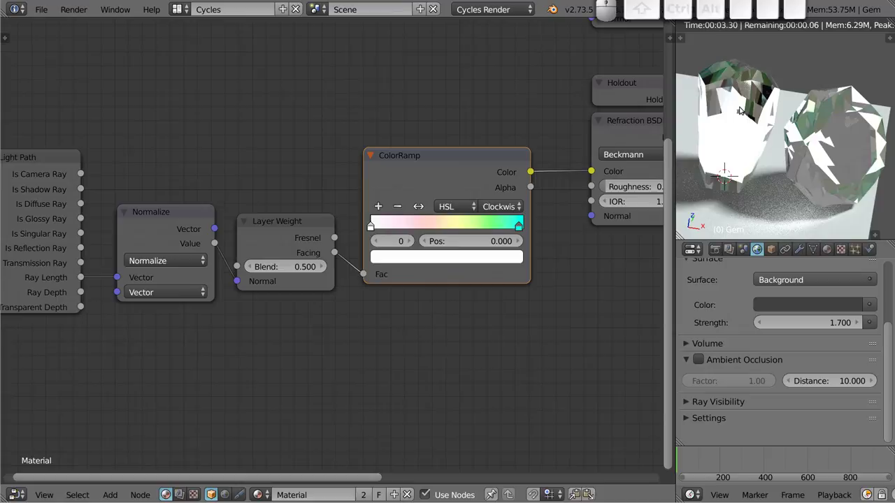
scroll(up, 3)
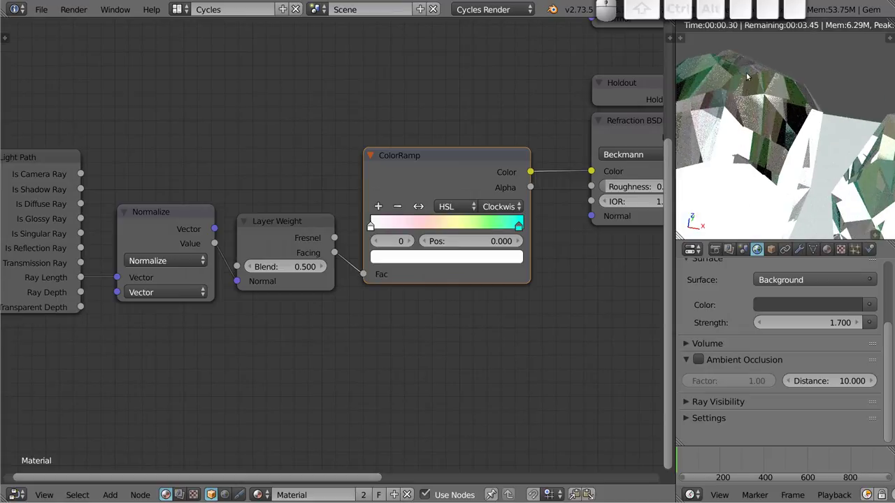
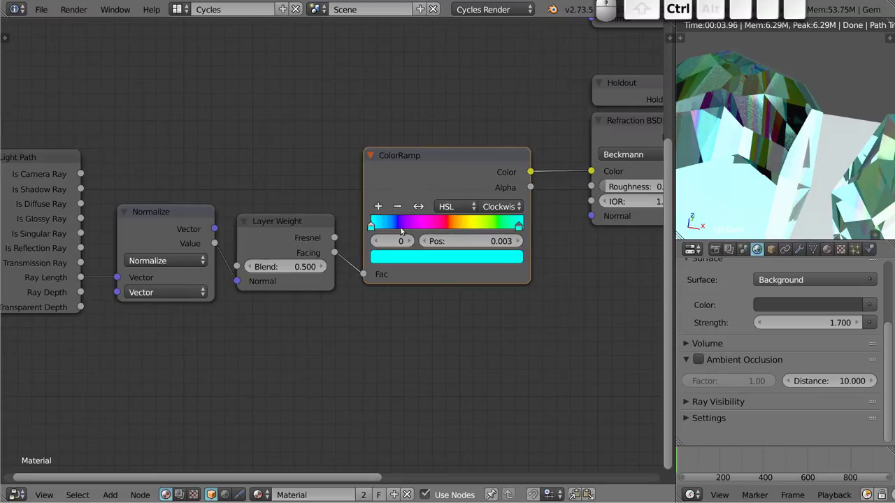
click(442, 226)
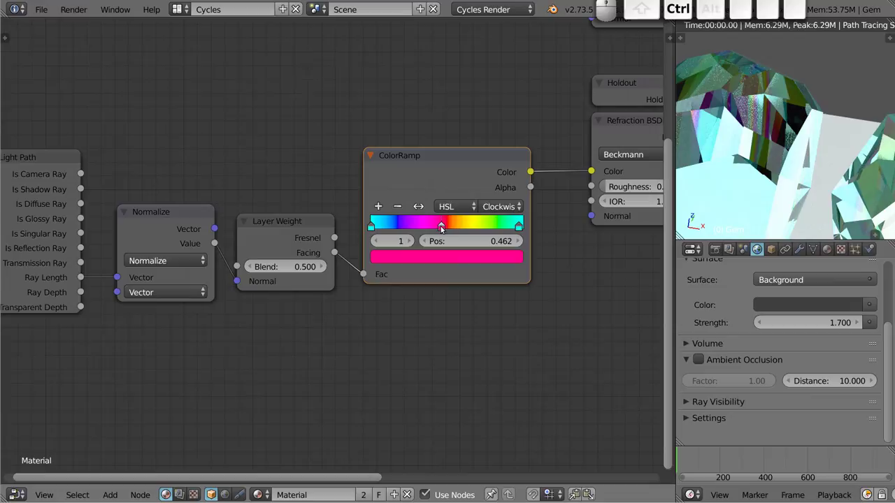
drag(441, 225, 469, 237)
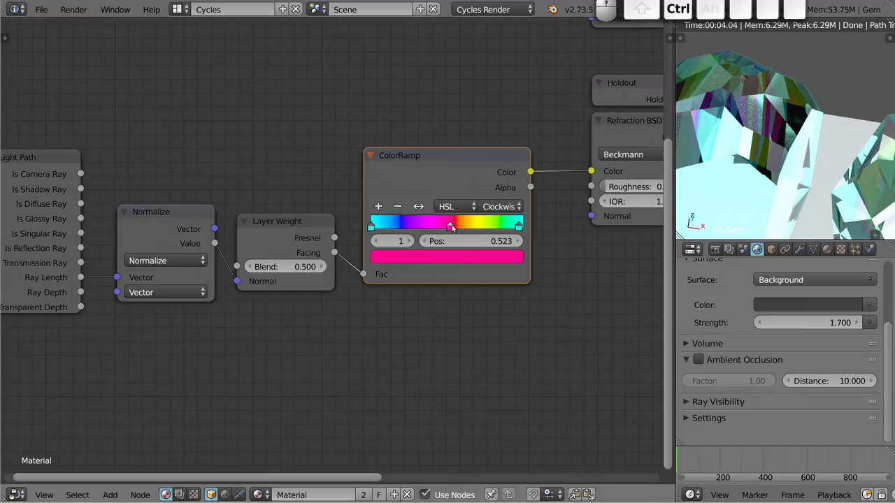
click(453, 224)
drag(452, 227, 441, 232)
drag(456, 228, 505, 222)
scroll(down, 3)
middle_click(763, 165)
middle_click(774, 188)
middle_click(787, 141)
middle_click(817, 193)
middle_click(768, 125)
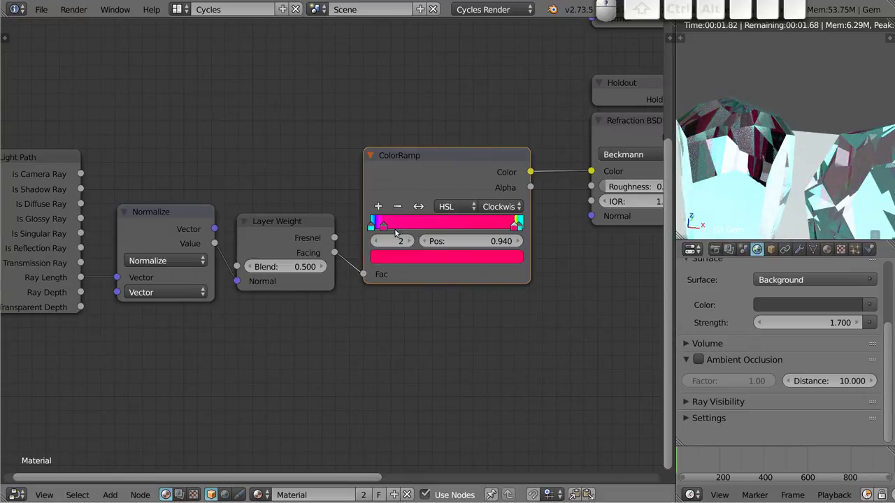
drag(385, 225, 414, 212)
click(401, 209)
click(516, 229)
click(397, 207)
scroll(down, 3)
middle_click(515, 172)
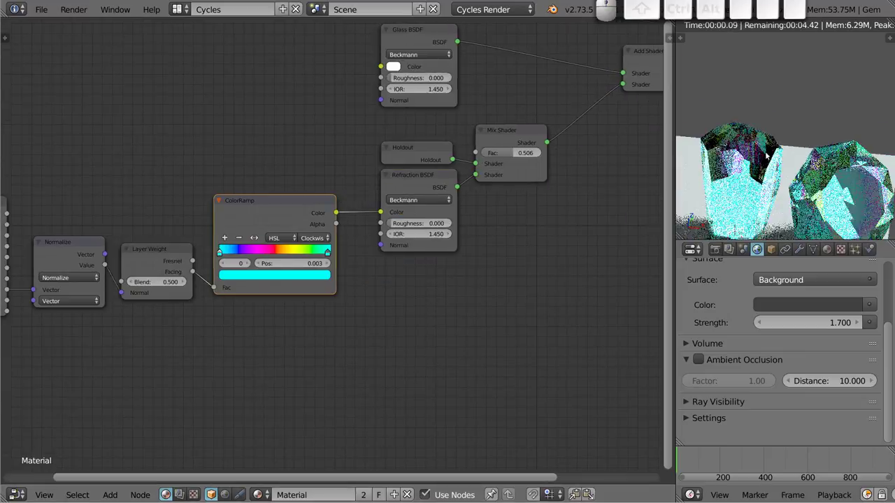
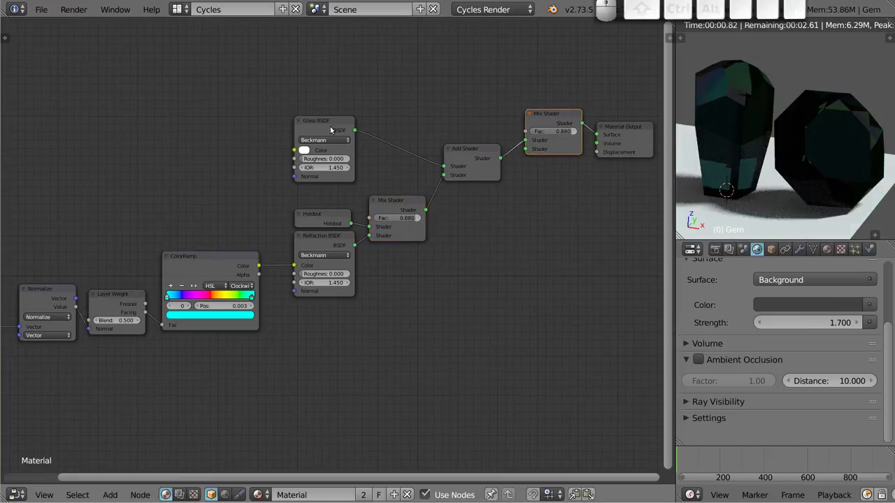
Step: Duplicate the Glass BSDF and wire the copy into the final Mix Shader alongside the Add Shader result
click(328, 118)
key(shift+d)
click(469, 65)
drag(499, 78, 534, 210)
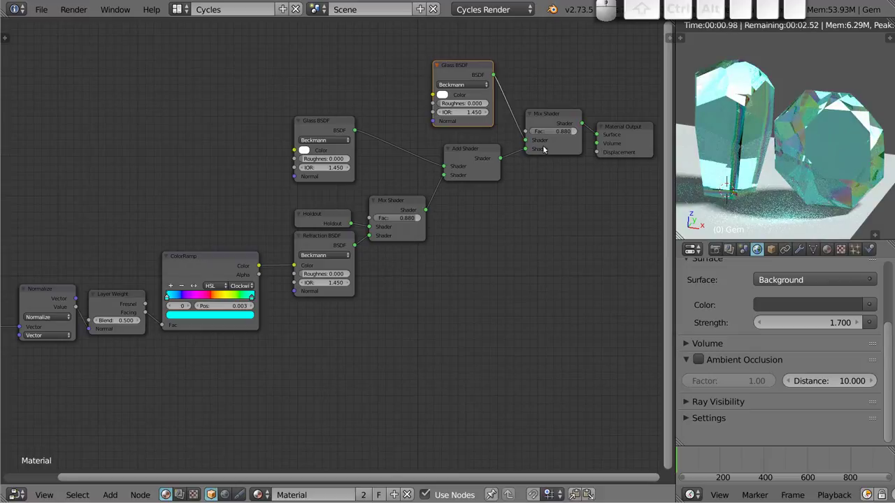
drag(565, 130, 464, 87)
Step: Keep the new glass shader white, set the Mix Shader factor to 0.5 and tidy the node layout
click(445, 94)
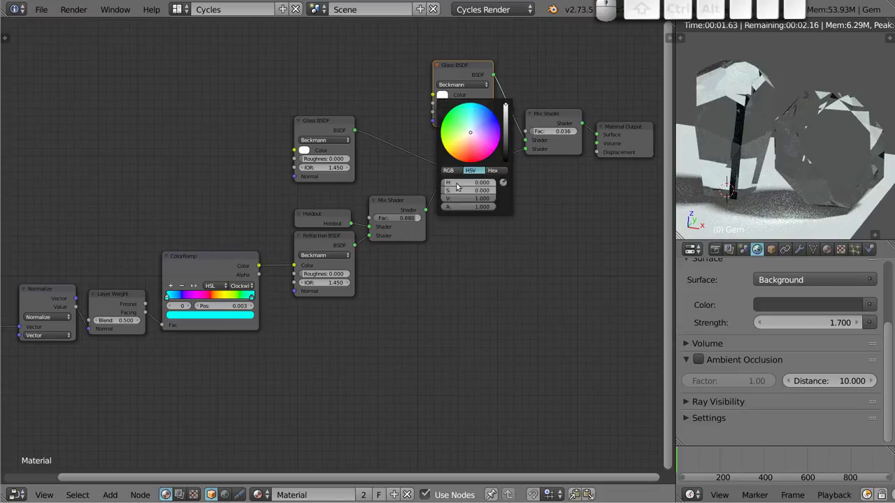
click(456, 172)
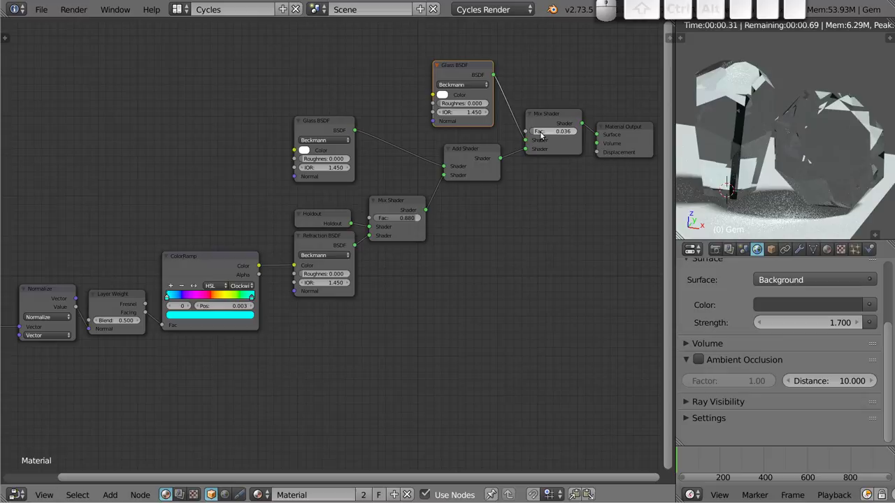
drag(545, 132, 800, 125)
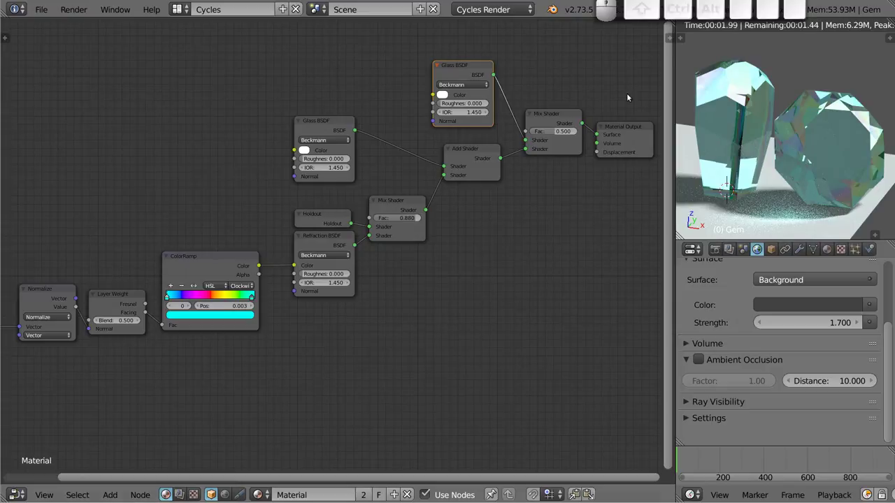
drag(459, 62, 478, 155)
drag(471, 149, 410, 238)
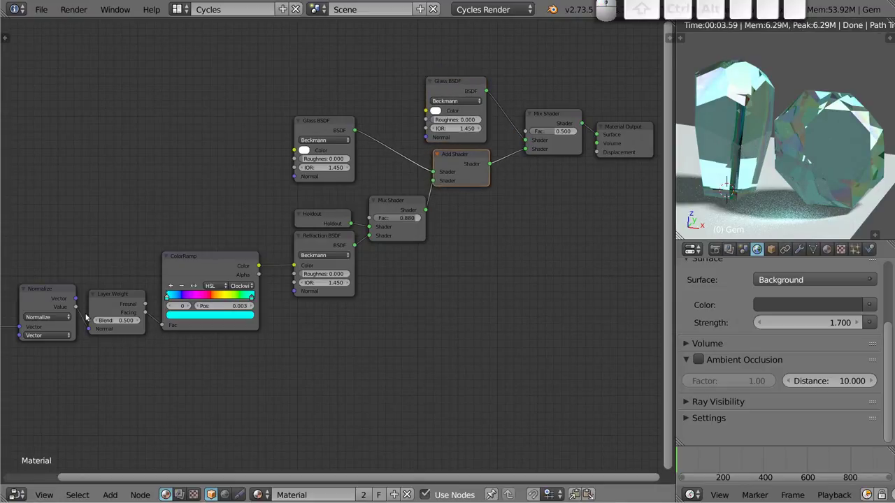
Step: Duplicate a Layer Weight node and drive the final Mix Shader factor from its Facing output
click(109, 295)
key(shift+d)
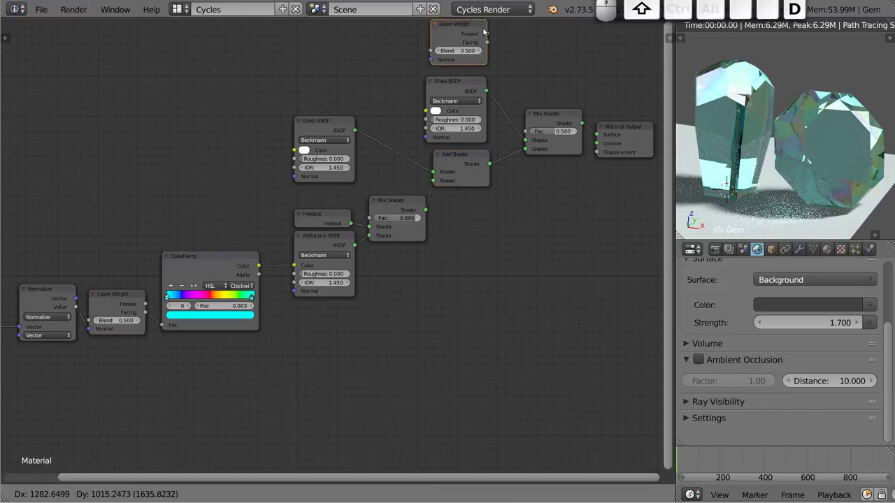
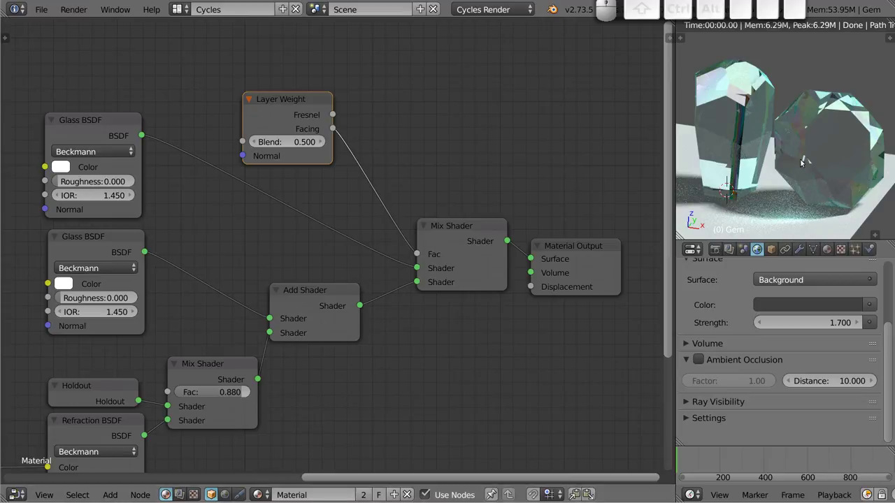
drag(812, 147, 835, 145)
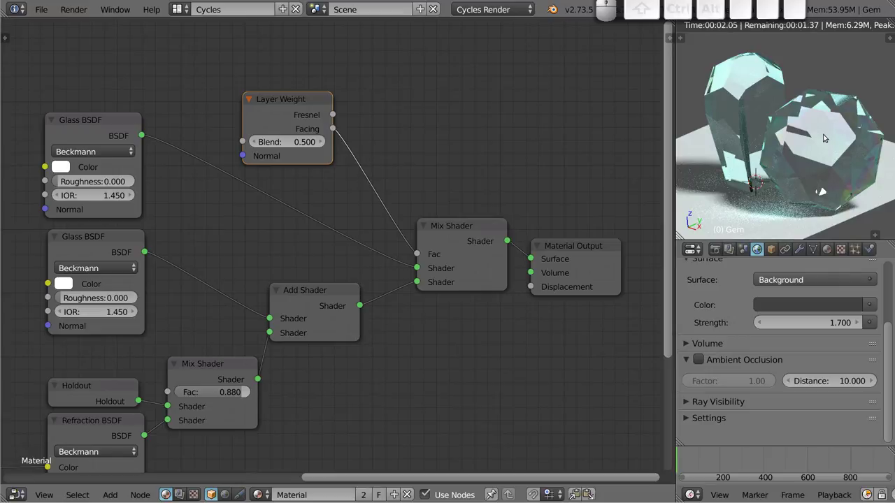
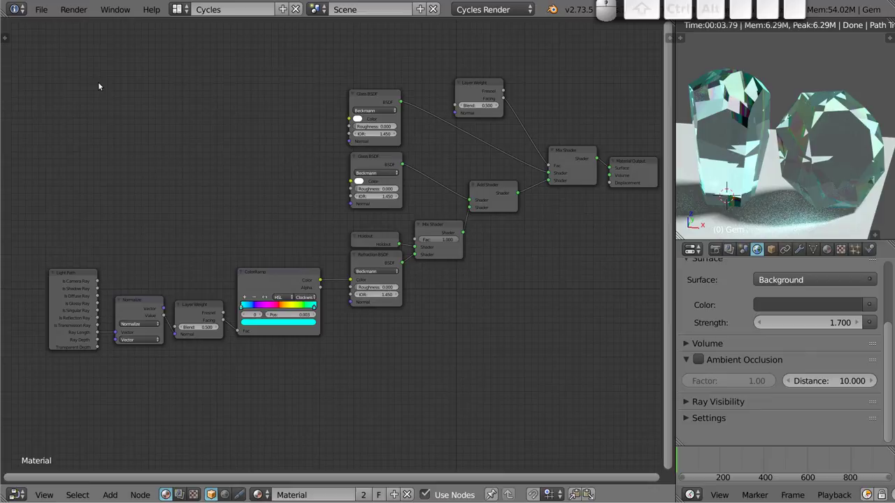
Step: Box-select all the gem shader nodes and pack them into one node group with Ctrl+G
key(b)
drag(24, 60, 604, 400)
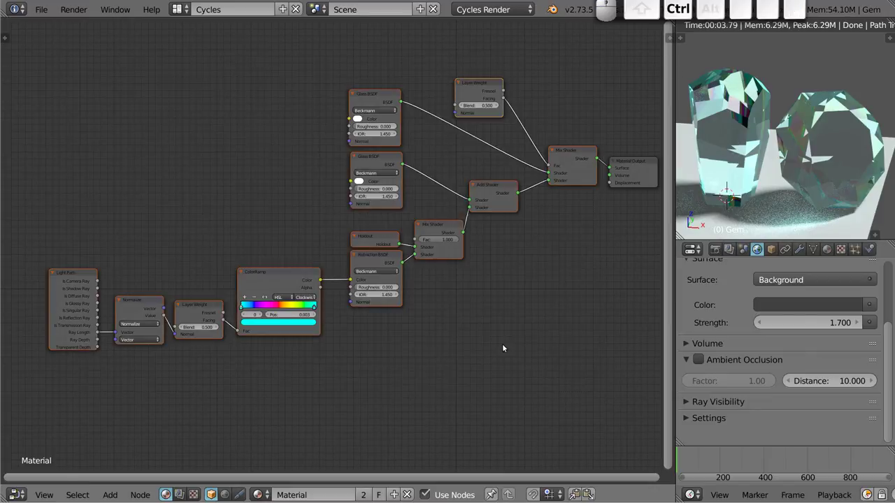
key(ctrl+g)
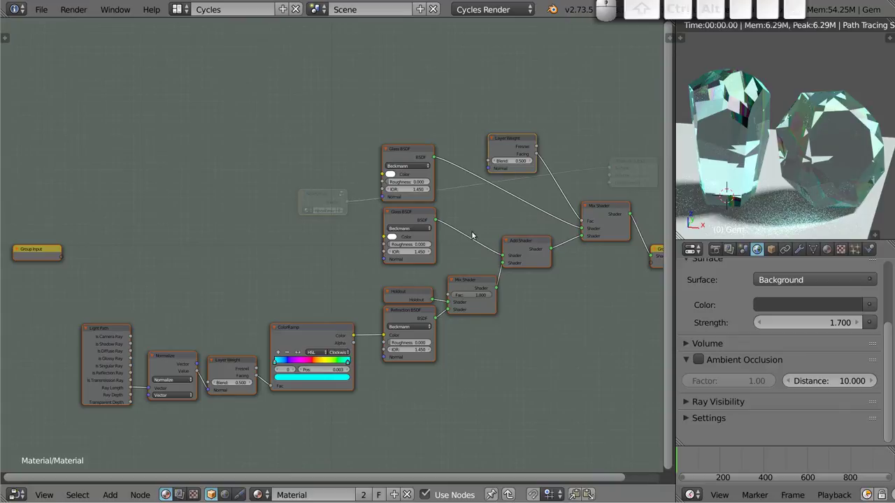
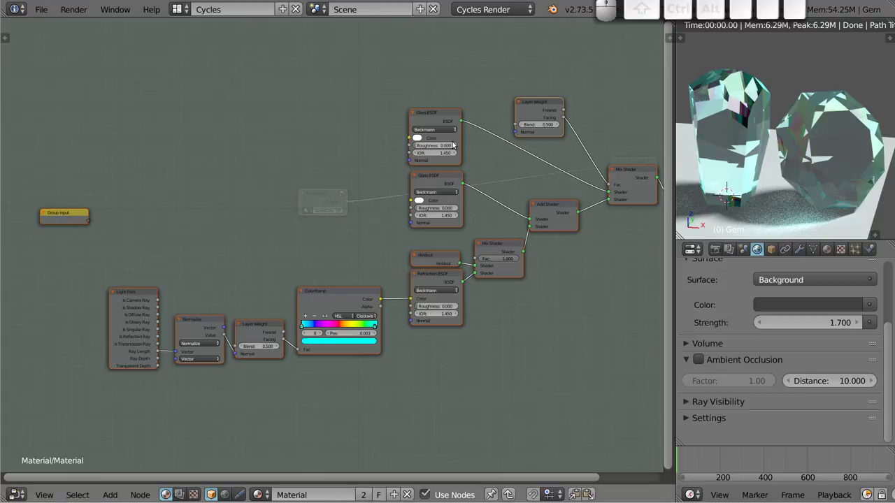
Step: Inside the group, delete the duplicate Glass BSDF and move the remaining one next to Group Input
drag(438, 114, 442, 171)
click(441, 175)
drag(442, 172, 470, 196)
drag(465, 123, 522, 235)
click(437, 178)
key(x)
drag(438, 108, 292, 183)
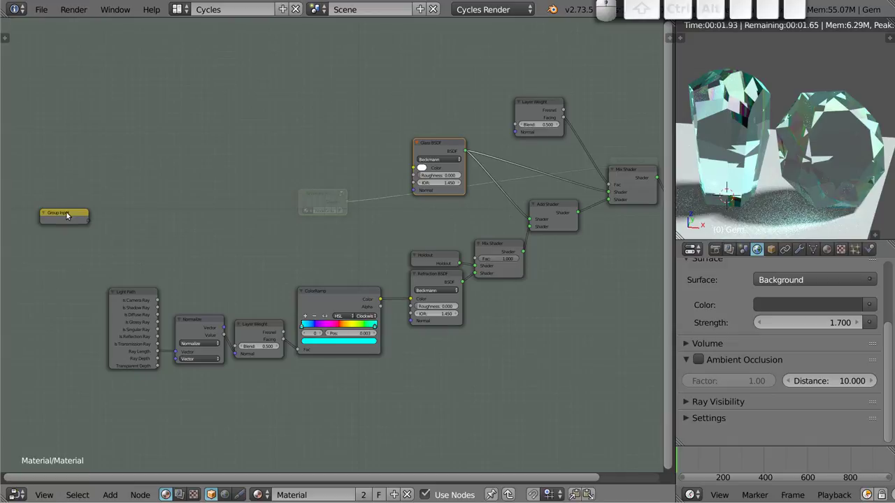
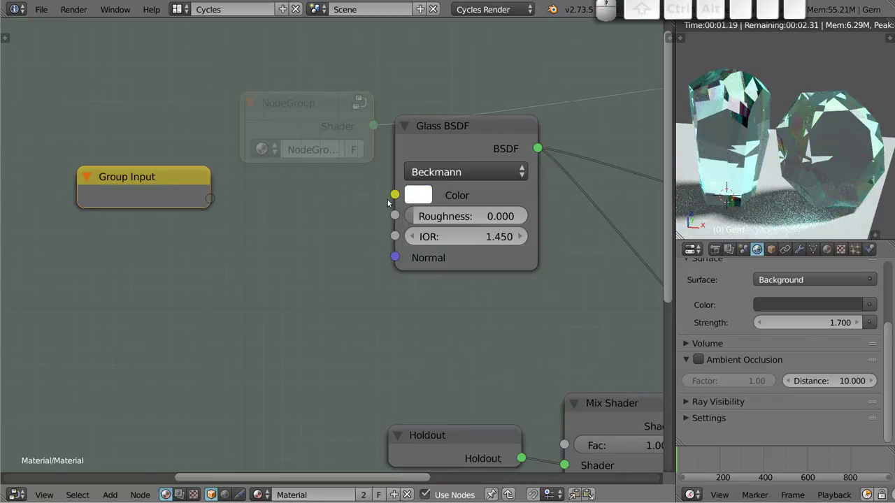
Step: Expose the Glass BSDF Color, Roughness and IOR as Group Input sockets
drag(398, 195, 252, 257)
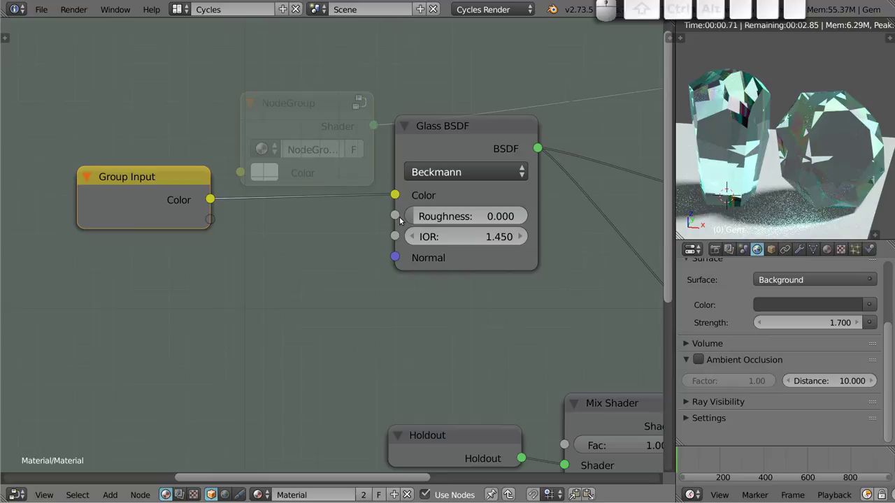
drag(397, 217, 440, 230)
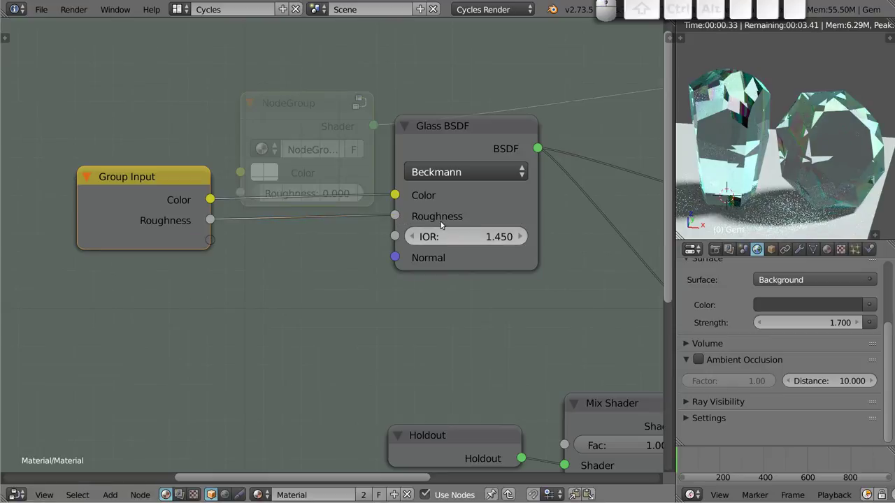
drag(398, 237, 261, 268)
middle_click(398, 342)
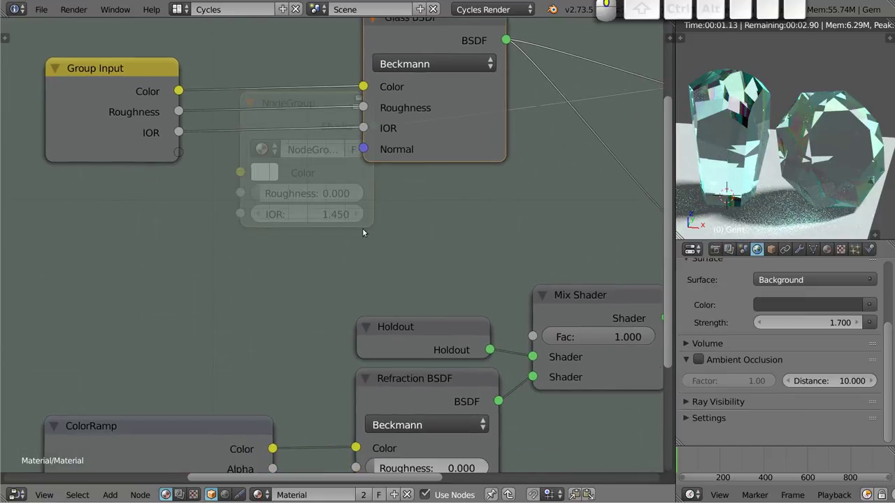
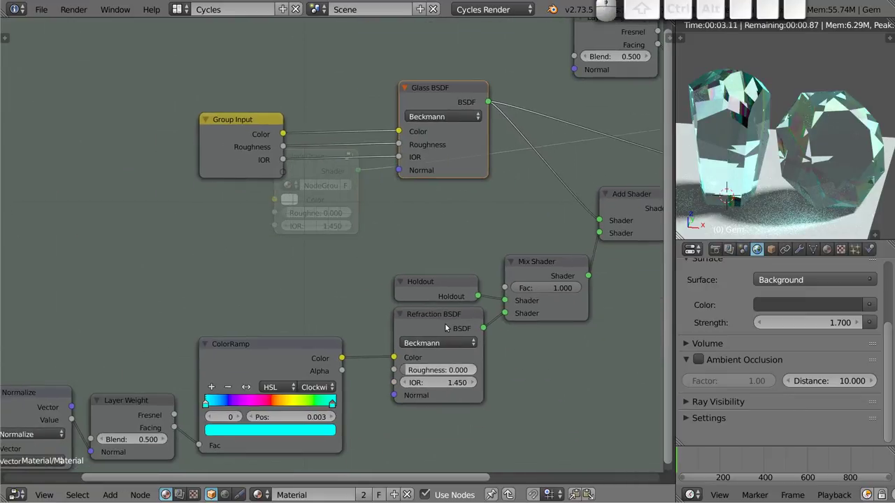
drag(257, 115, 231, 224)
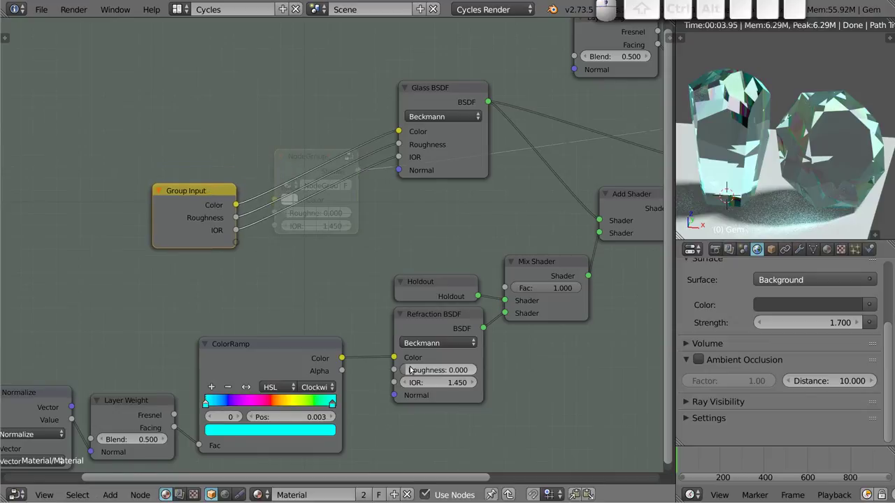
Step: Expose Normal too and link the group's Roughness, IOR and Normal into the Refraction BSDF
drag(241, 220, 378, 370)
drag(238, 233, 437, 393)
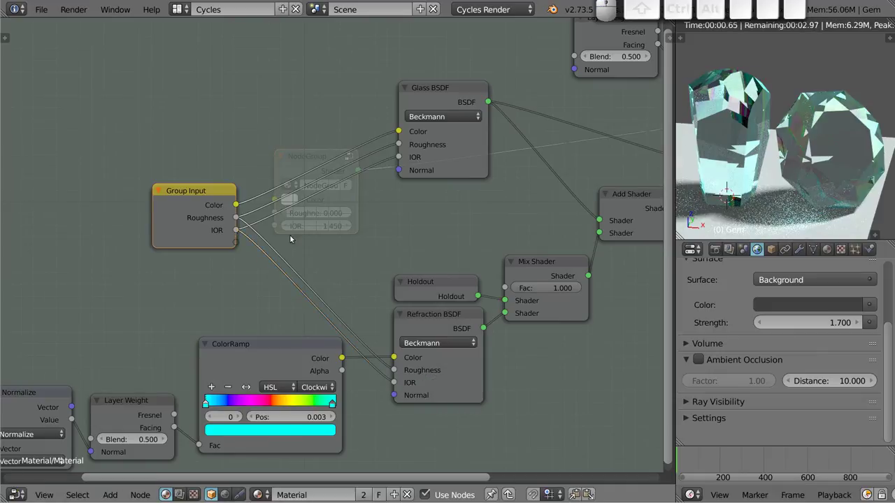
drag(401, 170, 231, 263)
drag(240, 244, 377, 405)
Step: Reposition the ColorRamp and Refraction BSDF nodes and bring more of the node tree into view
click(301, 344)
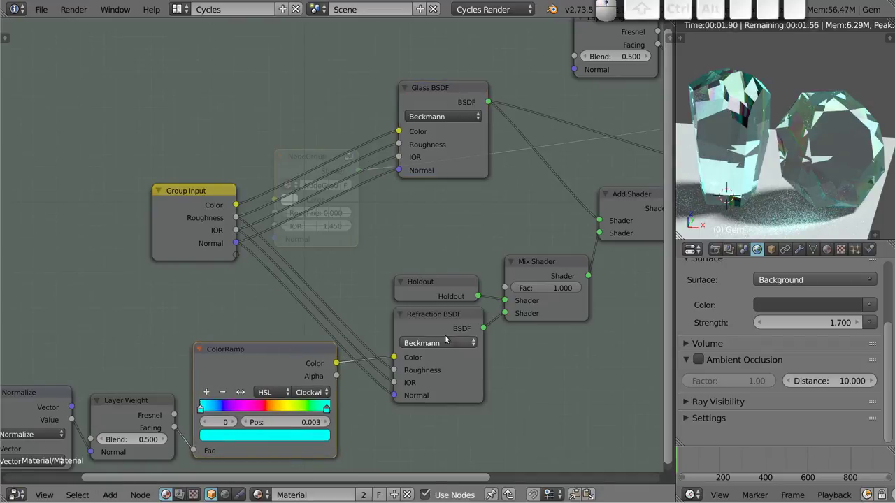
click(440, 319)
drag(438, 276, 440, 297)
click(435, 312)
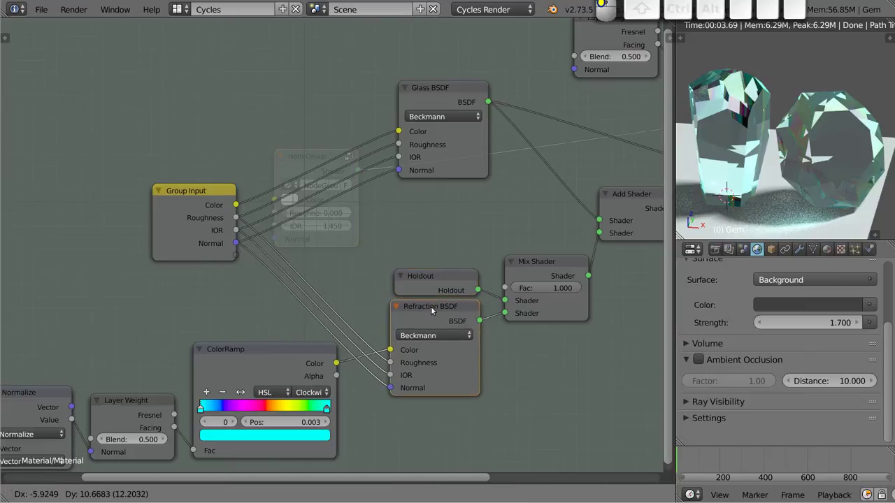
scroll(down, 3)
drag(478, 208, 630, 199)
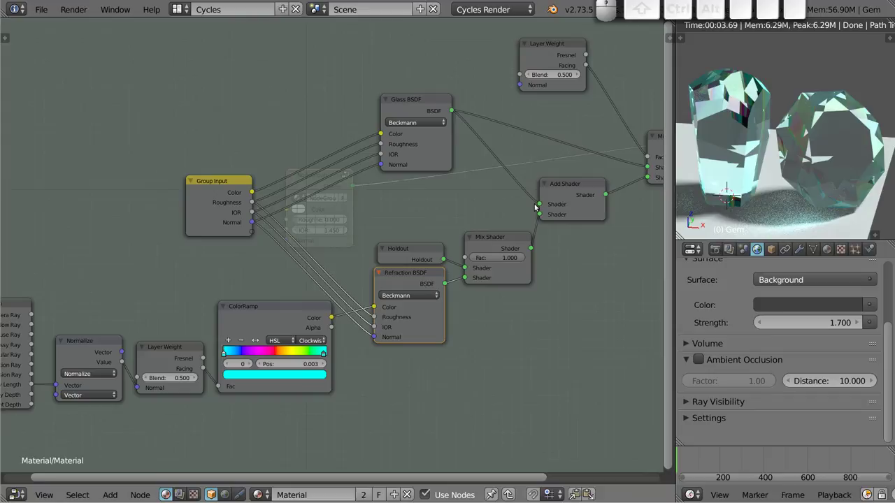
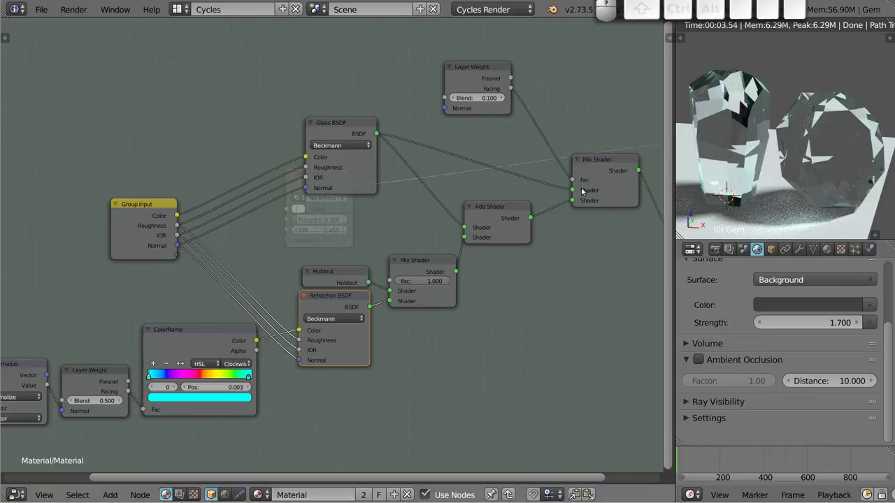
Step: Expose the Layer Weight Blend and the Mix Shader Fac as group inputs and show the Interface panel (N)
drag(411, 222, 527, 174)
drag(526, 96, 260, 267)
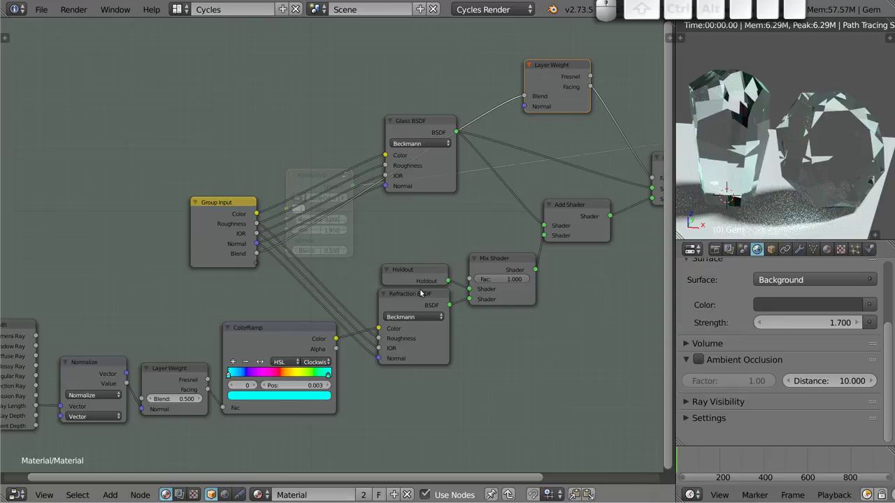
drag(472, 279, 263, 295)
key(n)
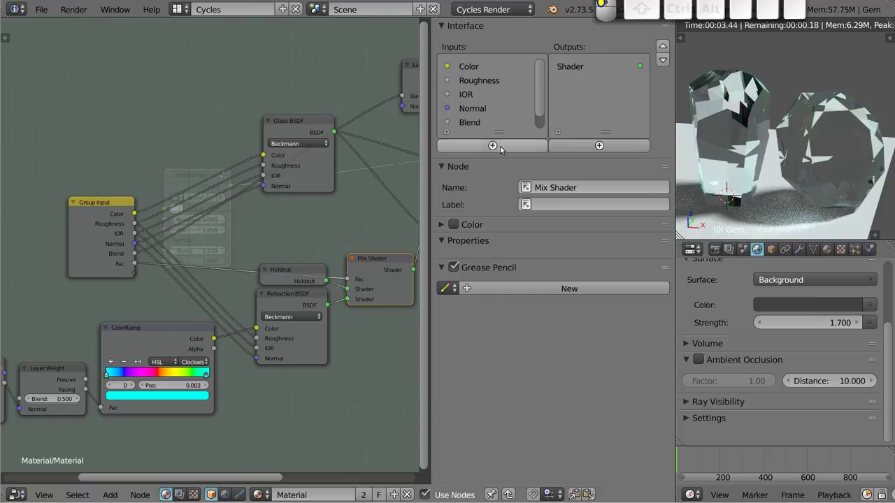
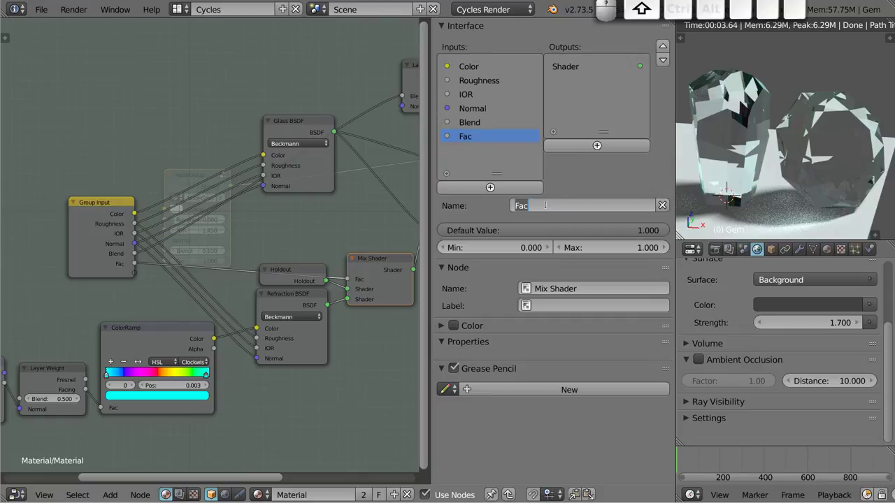
Step: Name the mix-factor group input 'Add Color' for now
key(shift+a)
key(shift+d)
key(shift+d)
key(space)
key(c)
key(o)
key(l)
key(o)
key(r)
key(Return)
Step: Rename the Blend group input to 'Strength' after several retyped attempts
click(482, 124)
click(569, 208)
key(c)
key(o)
key(l)
key(o)
key(space)
key(a)
key(b)
key(o)
key(BackSpace)
key(BackSpace)
key(m)
key(o)
key(u)
key(n)
key(t)
key(BackSpace)
key(BackSpace)
key(BackSpace)
key(s)
key(t)
key(r)
key(e)
key(BackSpace)
key(BackSpace)
key(BackSpace)
key(s)
key(t)
key(r)
key(e)
key(n)
key(BackSpace)
key(BackSpace)
key(s)
key(t)
key(h)
key(BackSpace)
key(e)
key(BackSpace)
key(r)
key(e)
key(n)
key(g)
key(h)
key(BackSpace)
key(BackSpace)
key(h)
key(BackSpace)
key(g)
key(t)
key(h)
key(Return)
Step: Rename the 'Add Color' group input to 'Colorness'
click(460, 137)
click(562, 204)
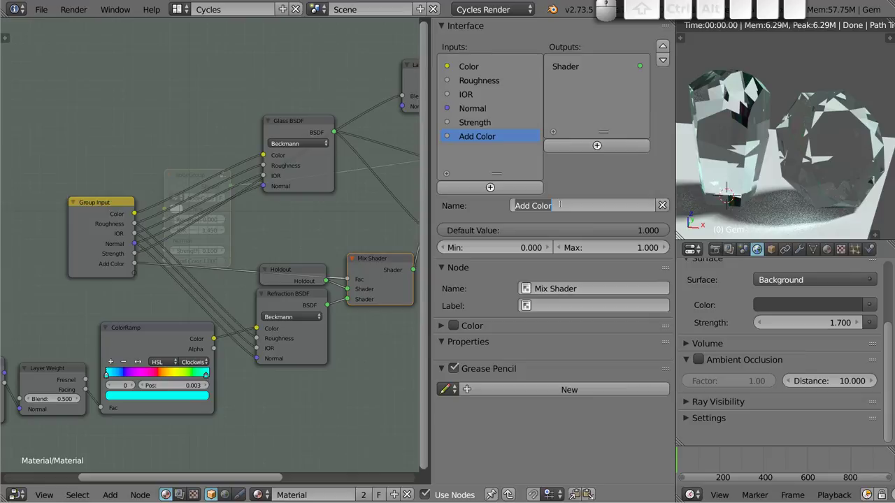
key(shift+c)
key(shift+o)
key(shift+l)
key(shift+o)
key(shift+r)
key(shift+n)
key(shift+e)
key(shift+s)
key(shift+s)
key(Return)
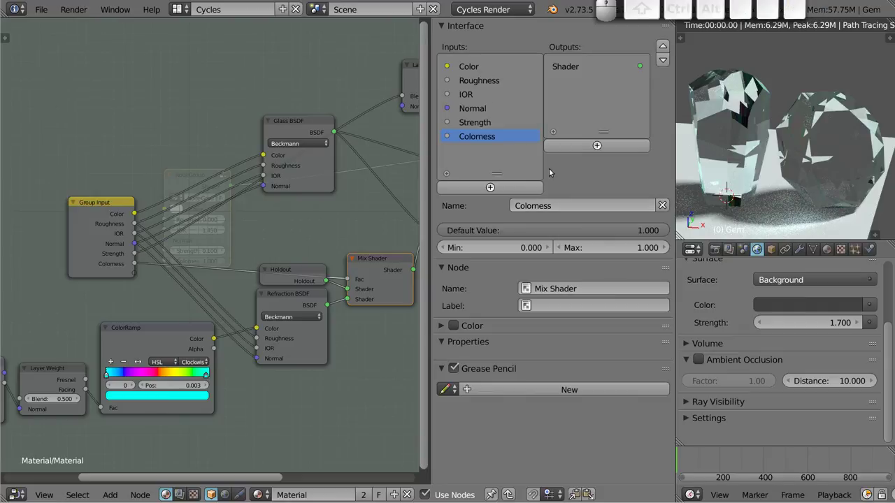
Step: Hide the sidebar and bring the whole node tree into view
key(n)
drag(218, 227, 208, 263)
scroll(down, 3)
middle_click(208, 263)
click(274, 140)
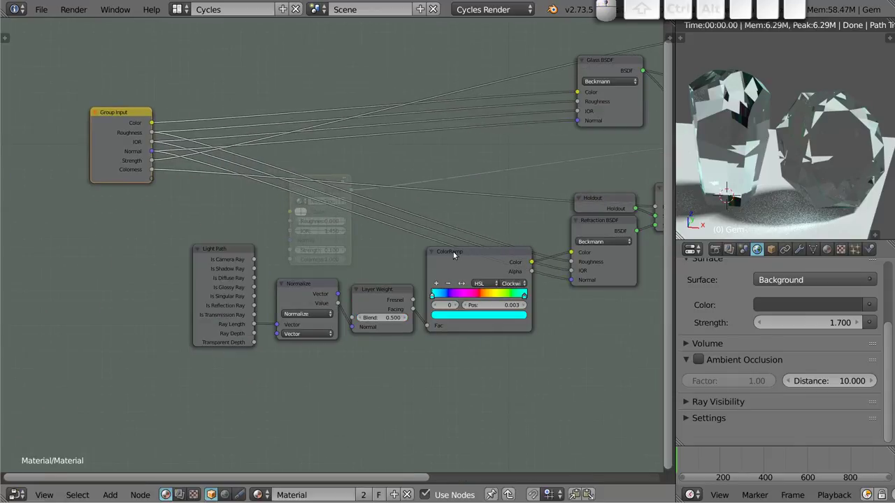
Step: Exit the group and set the gem NodeGroup's IOR to 2.450, Strength 0.300, Colorness 0.436
key(Tab)
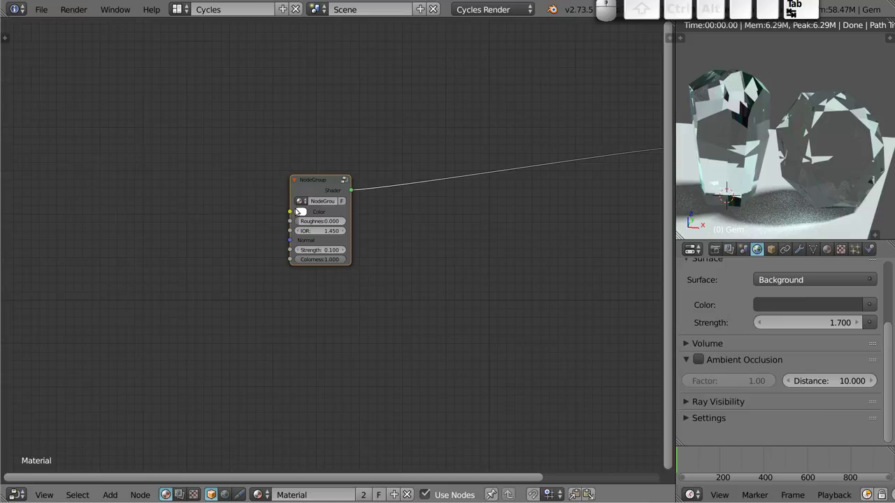
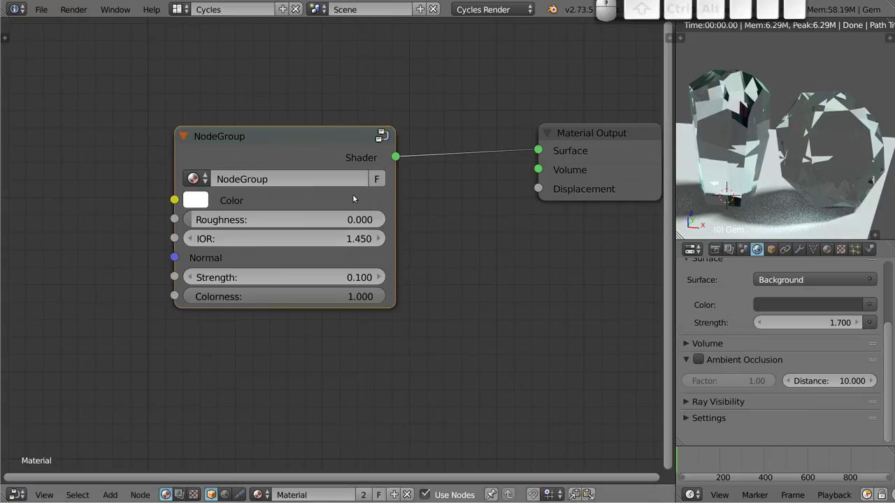
drag(378, 237, 355, 242)
click(384, 242)
click(382, 240)
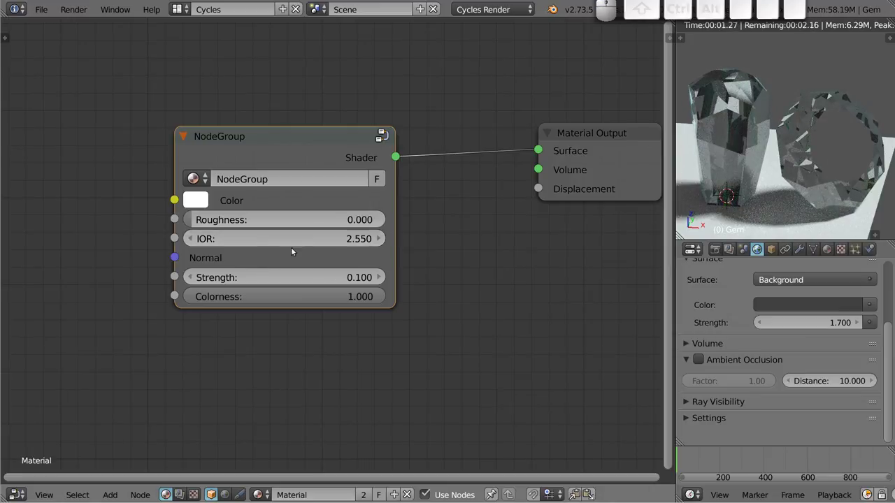
click(195, 240)
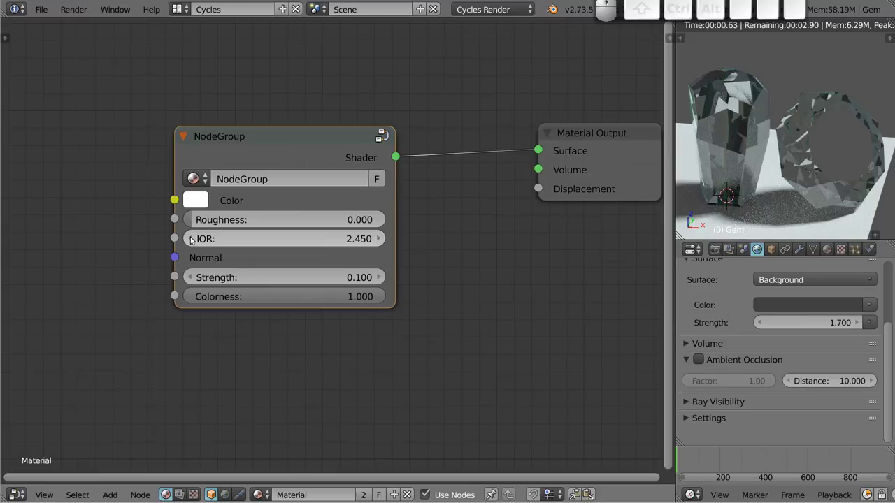
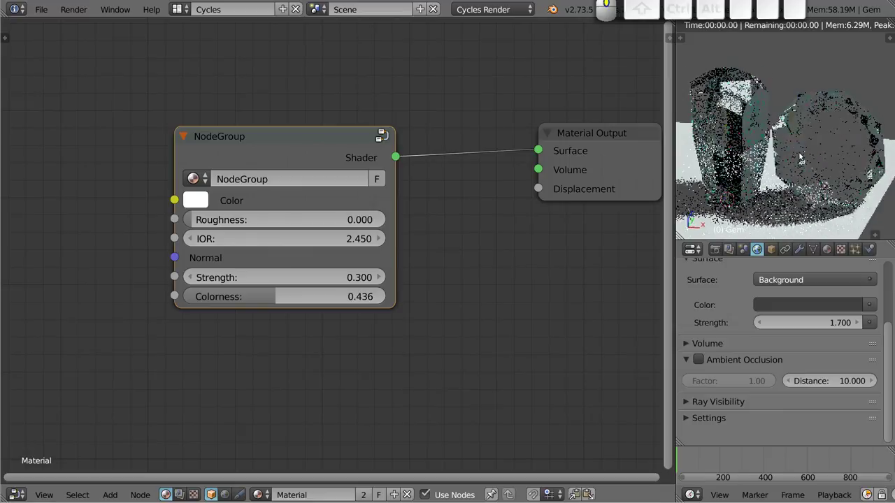
middle_click(804, 151)
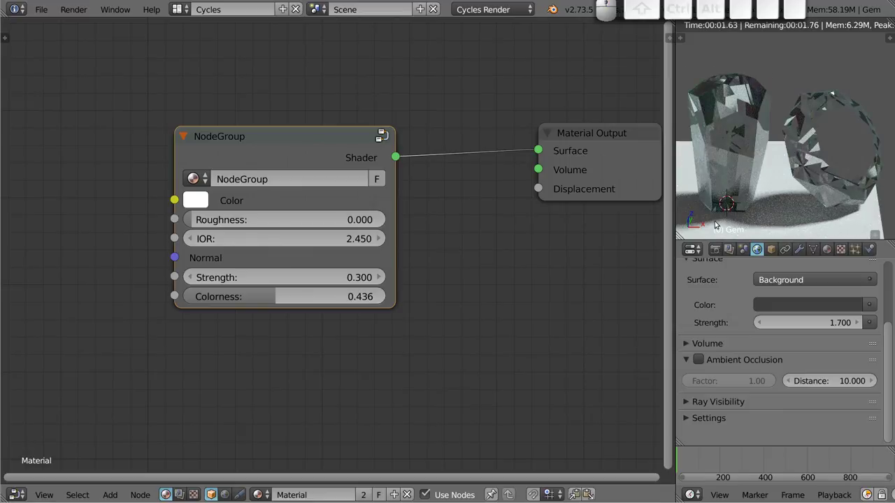
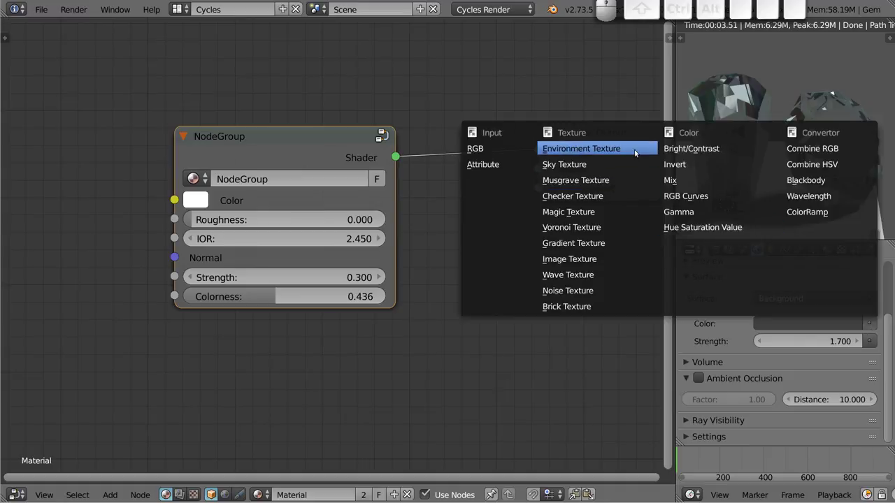
Step: Set the World colour to Environment Texture kula41.jpg with Mirror Ball projection and inspect the gems
click(630, 151)
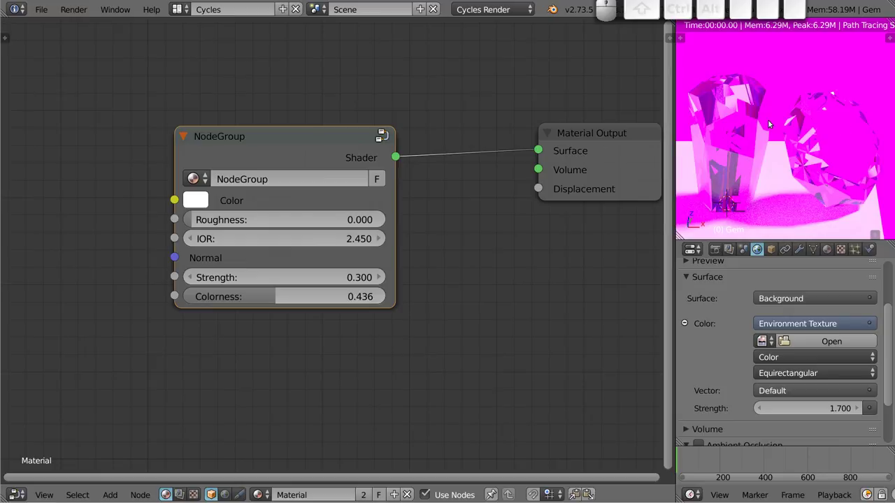
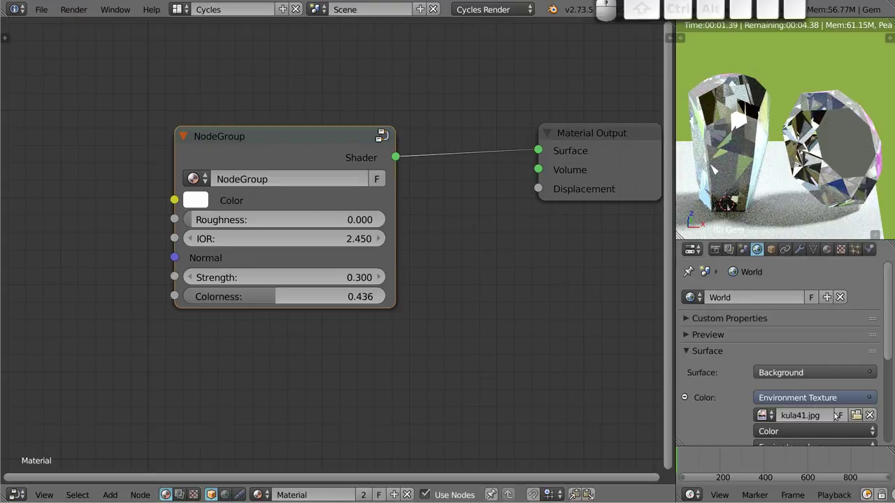
scroll(down, 3)
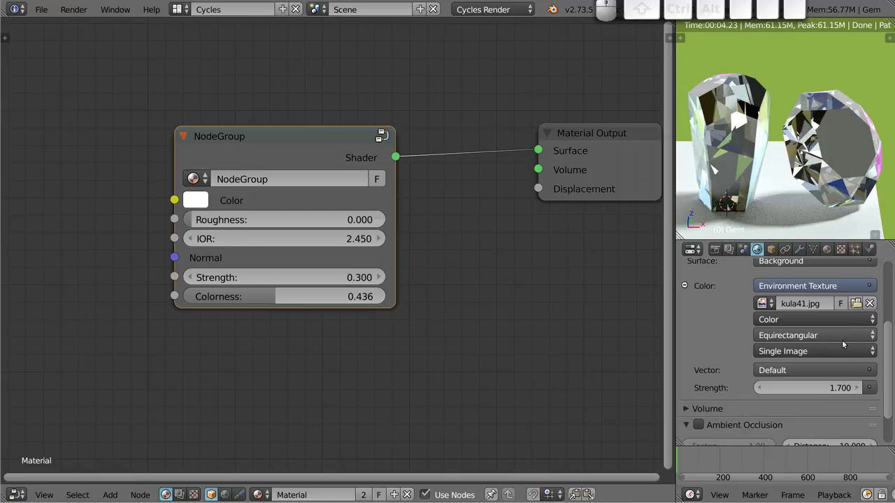
click(824, 339)
click(813, 306)
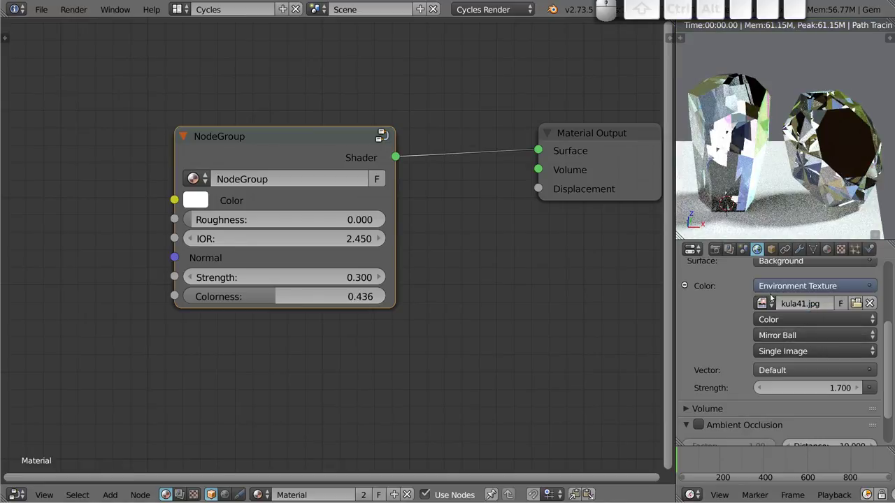
middle_click(766, 161)
middle_click(775, 173)
middle_click(779, 201)
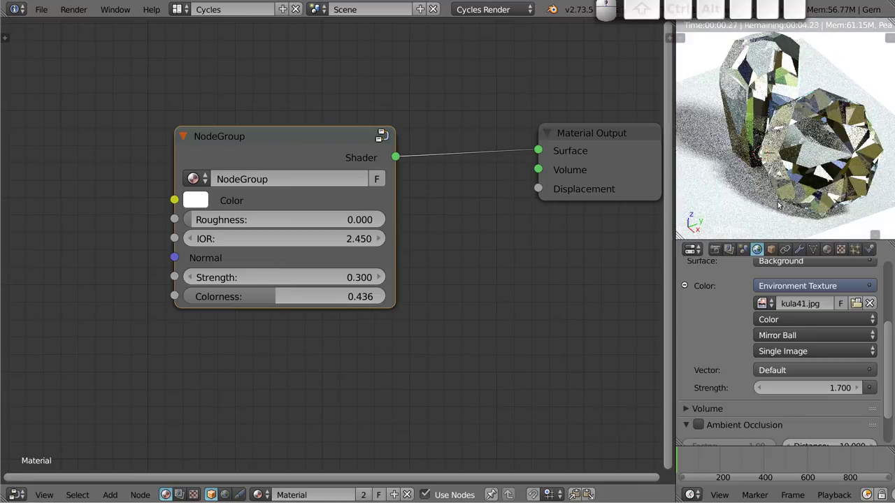
middle_click(783, 155)
middle_click(838, 154)
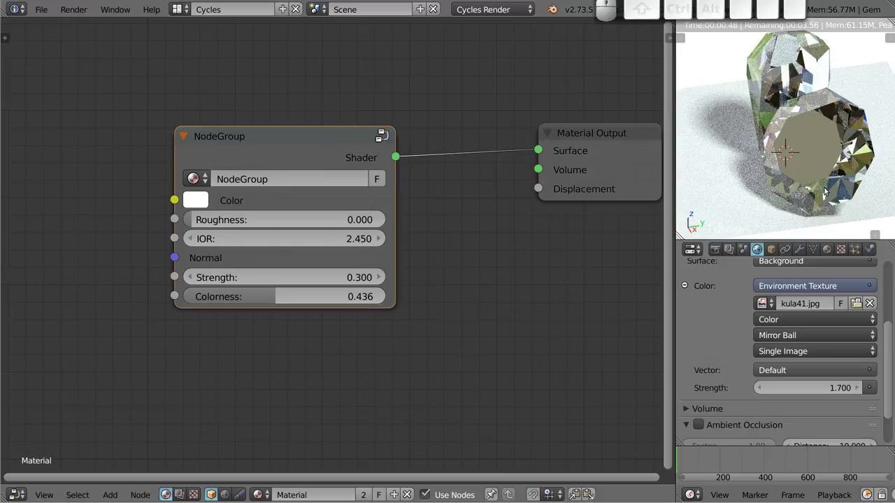
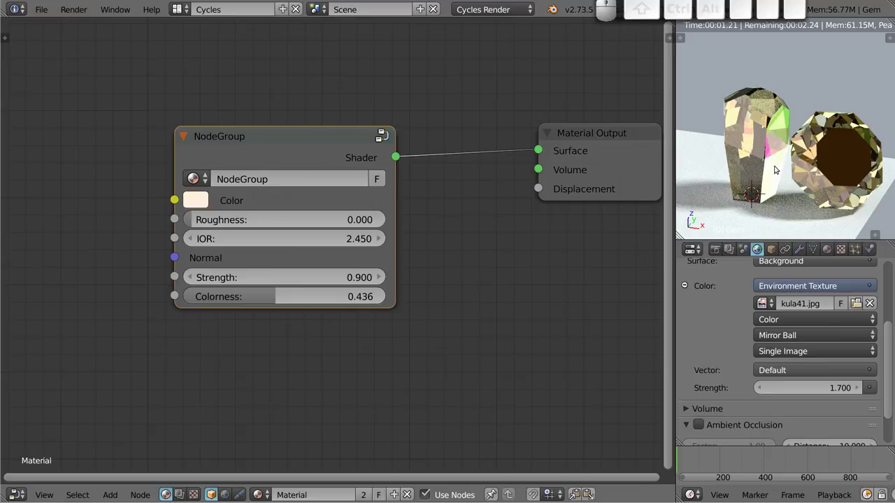
Step: Orbit and zoom the rendered viewport to check both gems with the warm tint and Strength 0.900
scroll(up, 3)
scroll(up, 3)
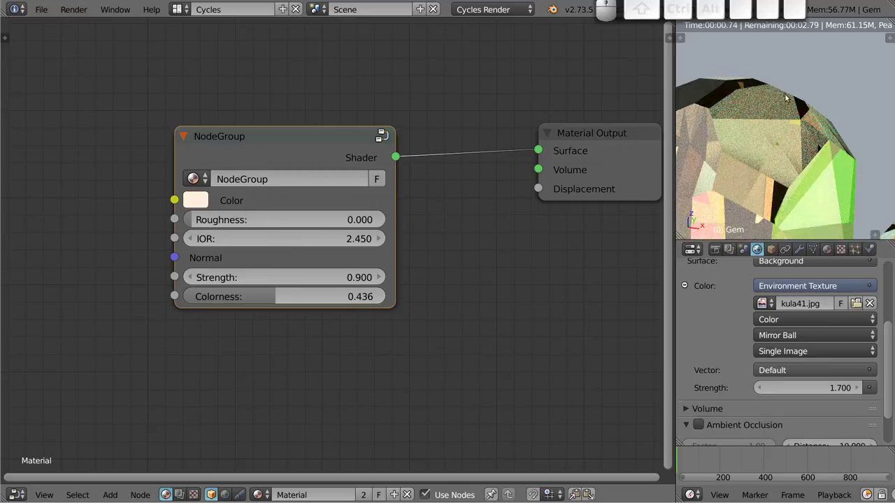
scroll(up, 3)
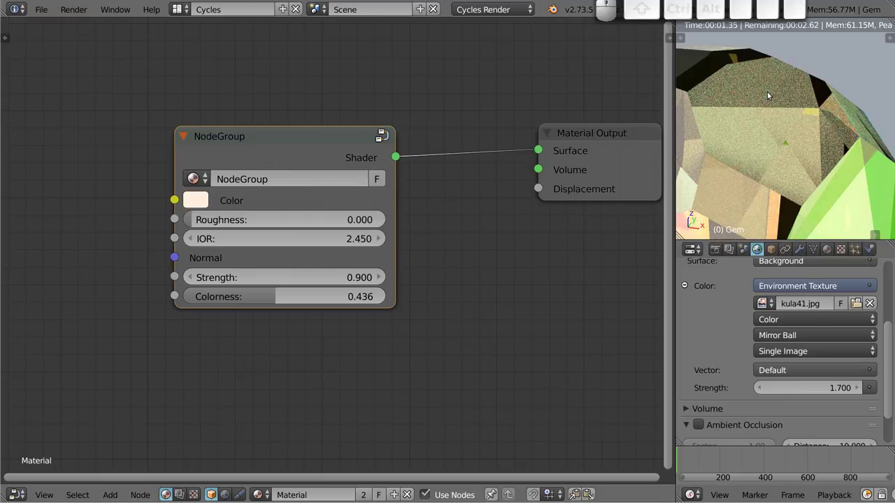
scroll(down, 3)
middle_click(804, 156)
middle_click(786, 175)
drag(804, 164, 772, 160)
drag(836, 166, 844, 166)
middle_click(838, 163)
middle_click(821, 173)
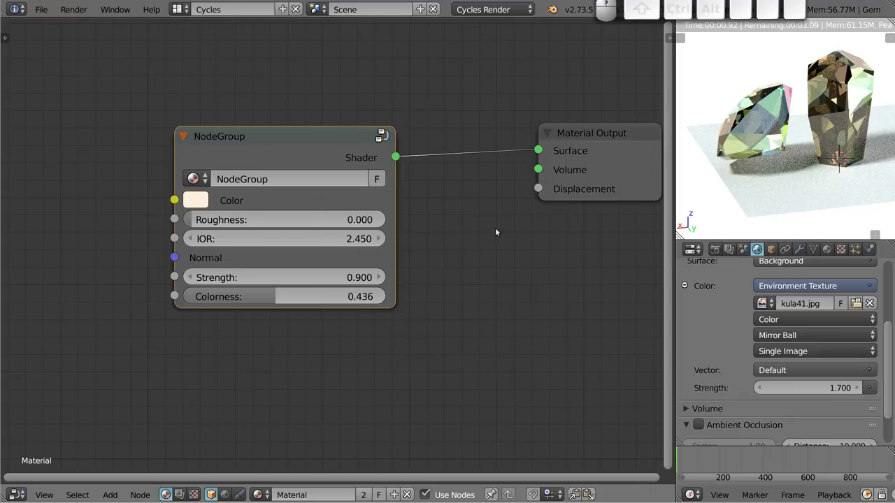
scroll(down, 3)
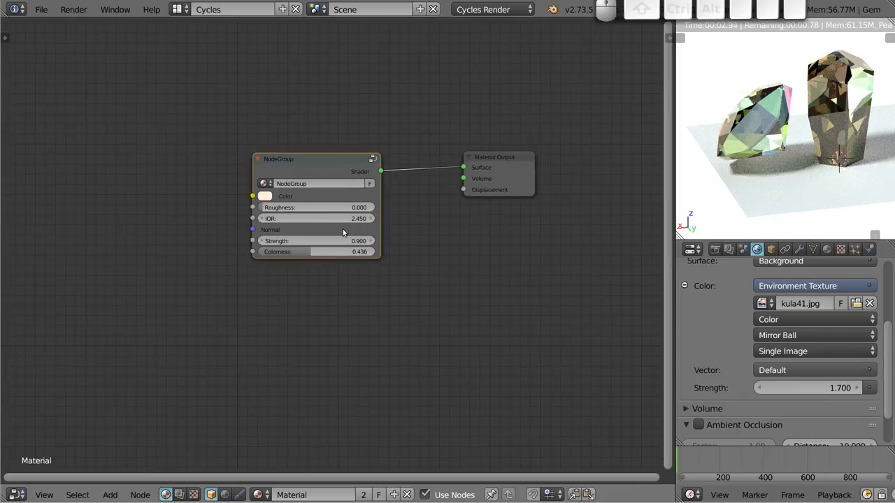